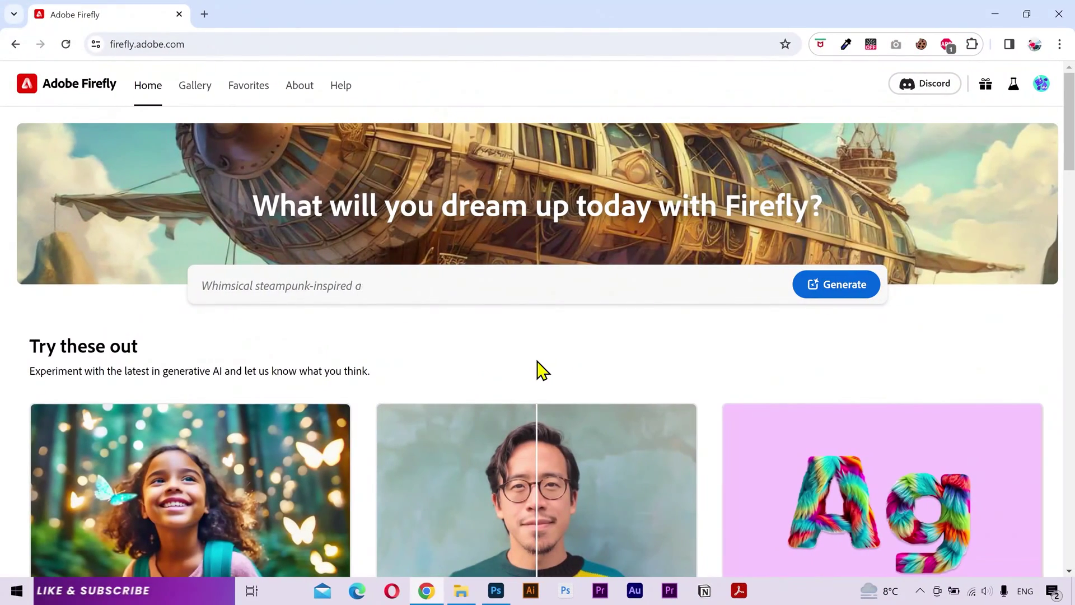
Enter the Generative fill workspace from the Firefly home page and start uploading a photo.
{"action": "left_click", "coordinate": [545, 370]}
{"action": "scroll", "scroll_direction": "down", "scroll_amount": 3}
{"action": "scroll", "scroll_direction": "down", "scroll_amount": 3}
{"action": "left_click", "coordinate": [526, 297]}
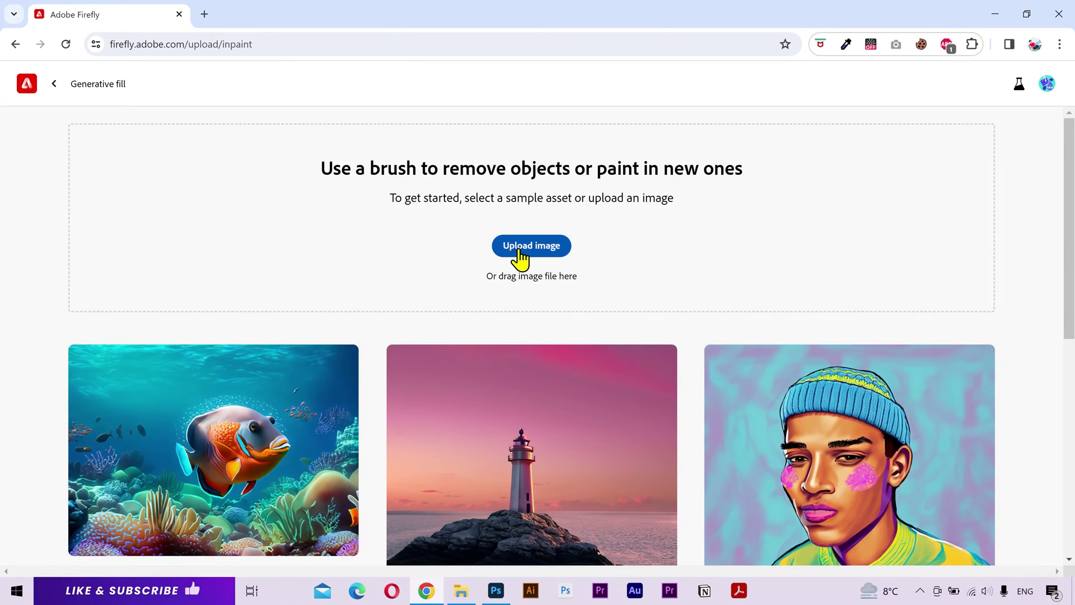
{"action": "scroll", "scroll_direction": "down", "scroll_amount": 3}
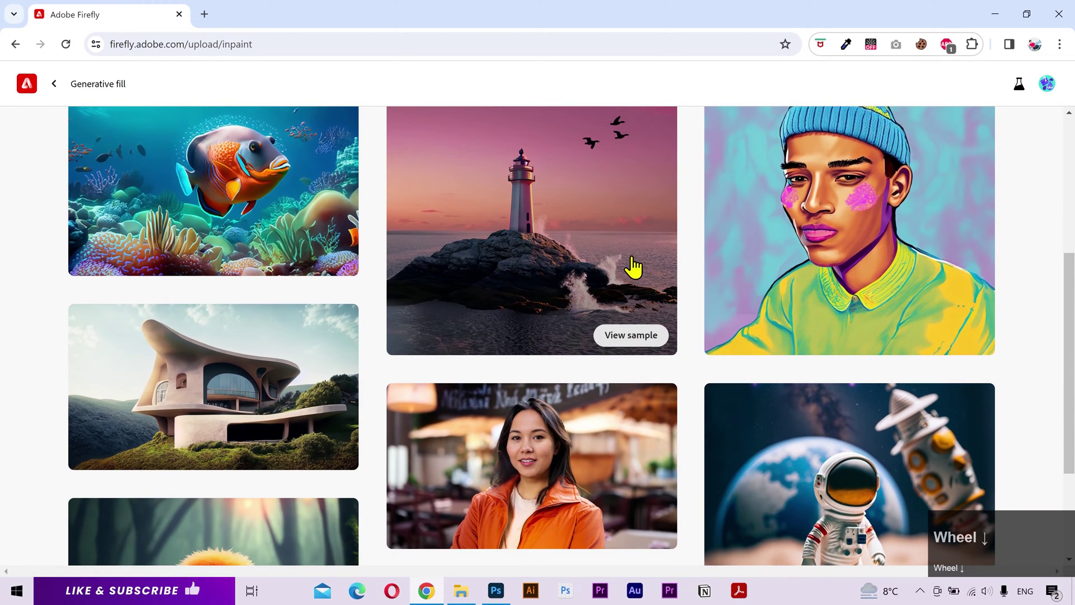
{"action": "scroll", "scroll_direction": "up", "scroll_amount": 3}
{"action": "left_click", "coordinate": [542, 257]}
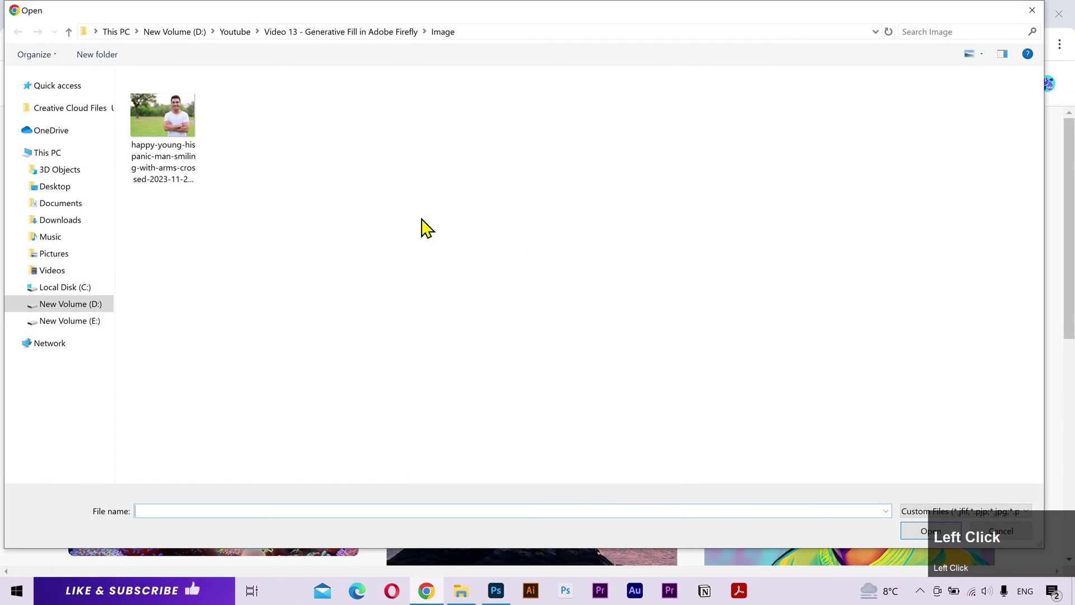
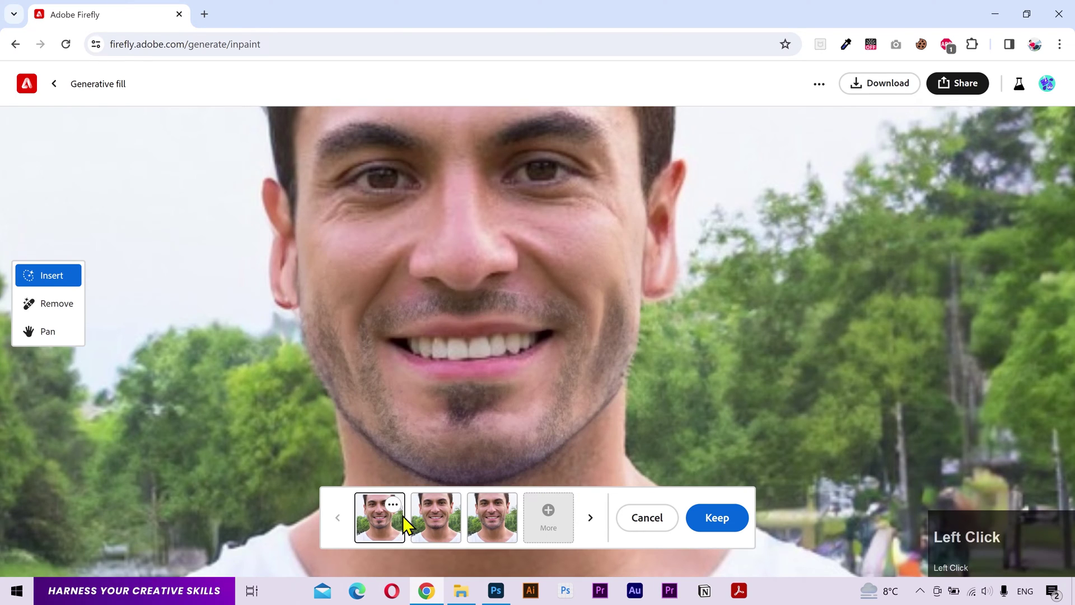
Preview the second facial-hair variation, a fuller short beard.
{"action": "left_click", "coordinate": [435, 530]}
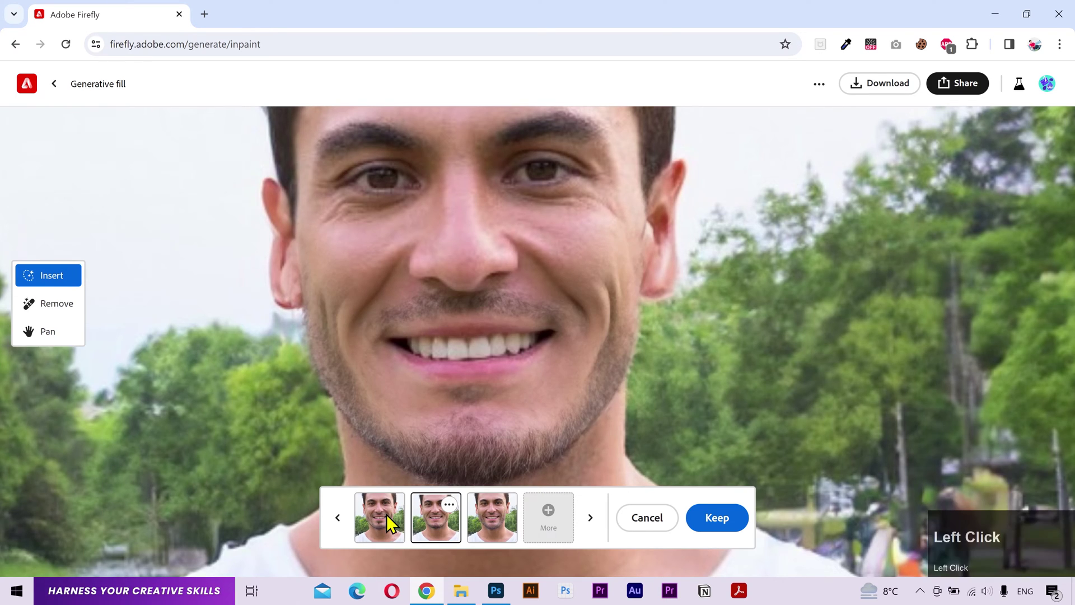
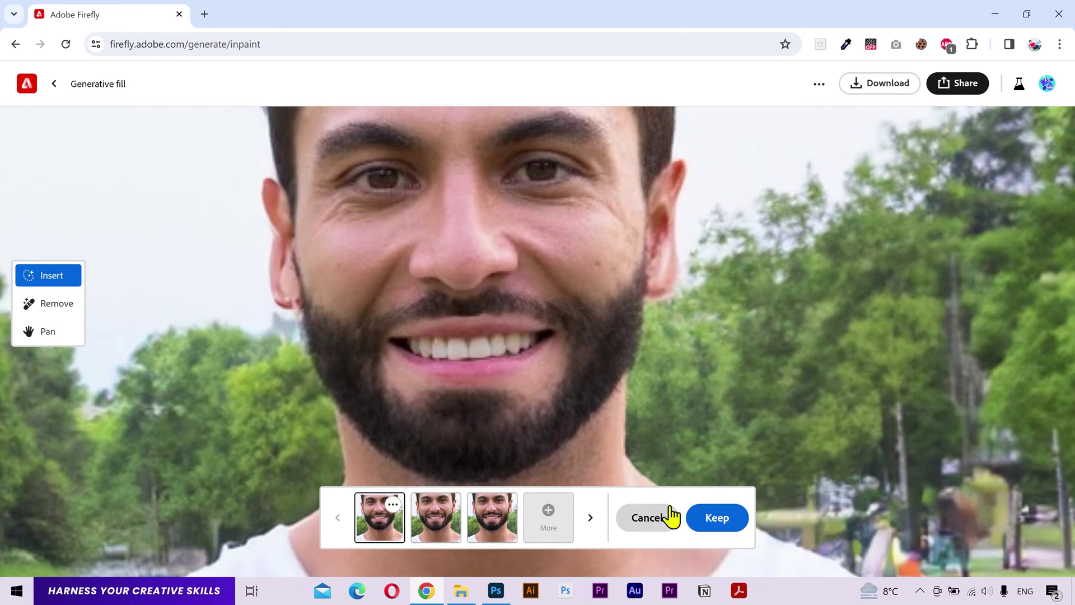
Preview the third full-beard variation on the man's jaw.
{"action": "left_click", "coordinate": [431, 532]}
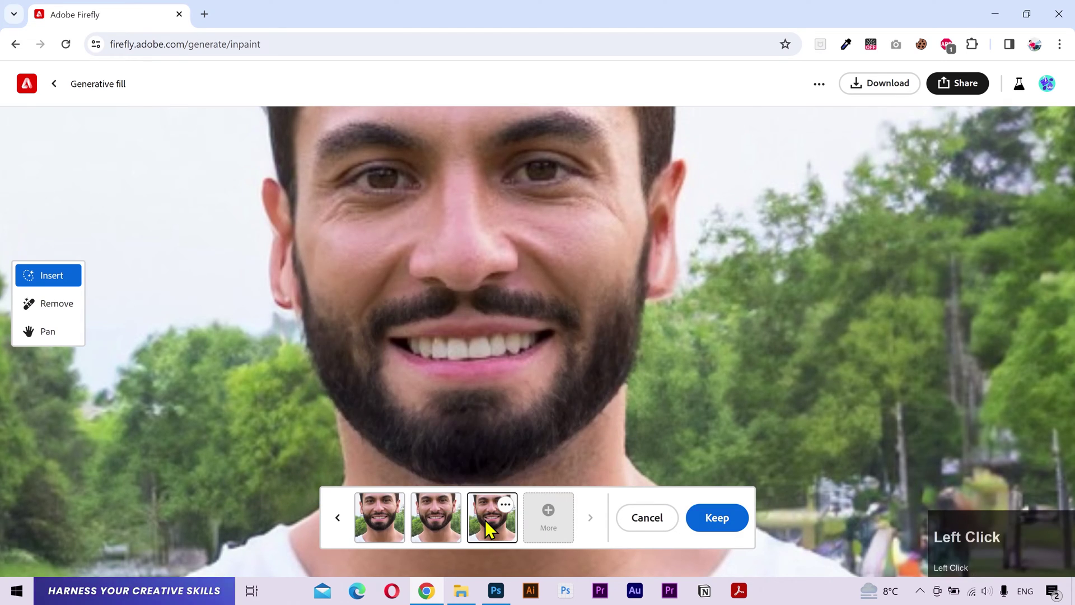
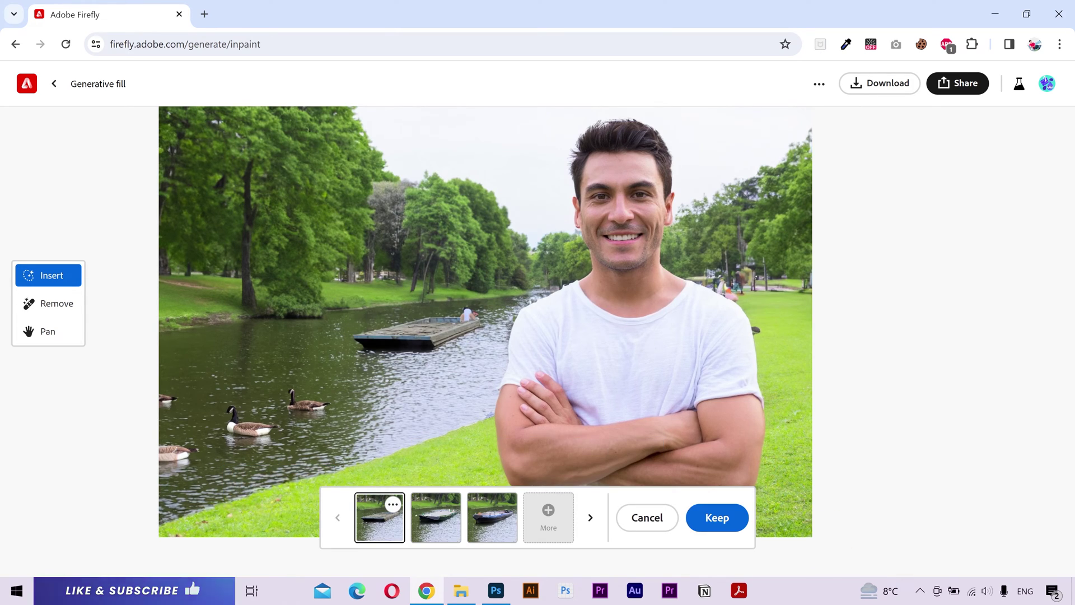
Generate more boat variations, compare old and new ones, and keep the chosen boat on the river.
{"action": "double_click", "coordinate": [453, 527]}
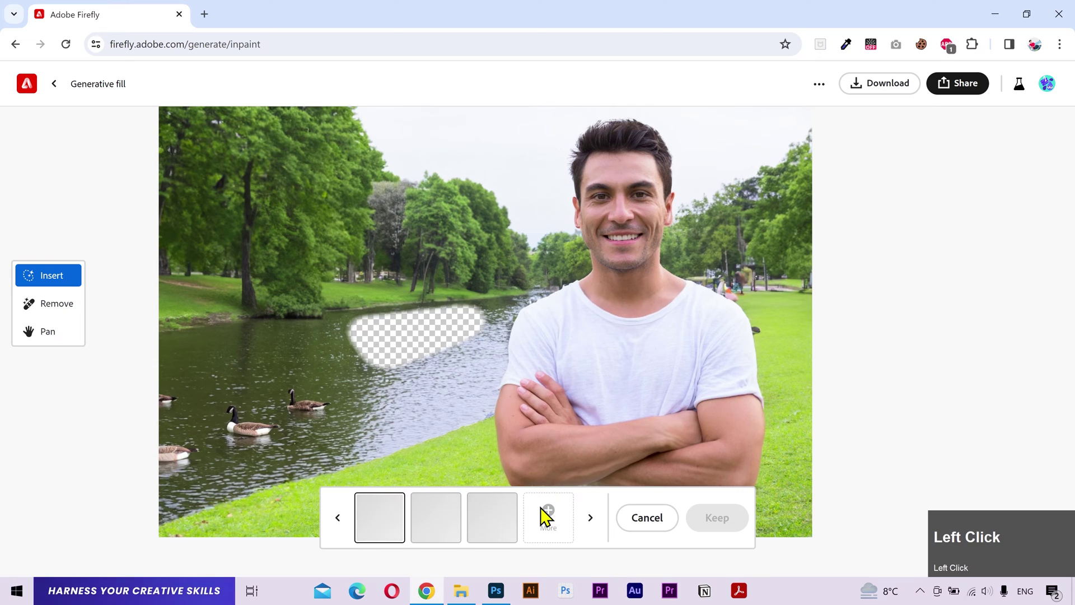
{"action": "double_click", "coordinate": [457, 524]}
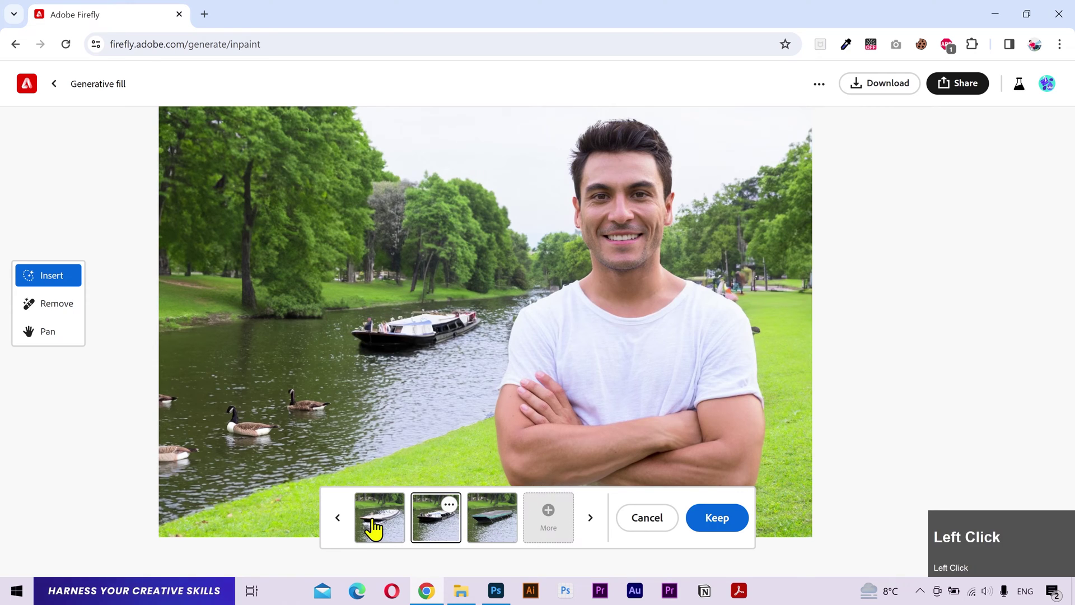
{"action": "left_click", "coordinate": [349, 525]}
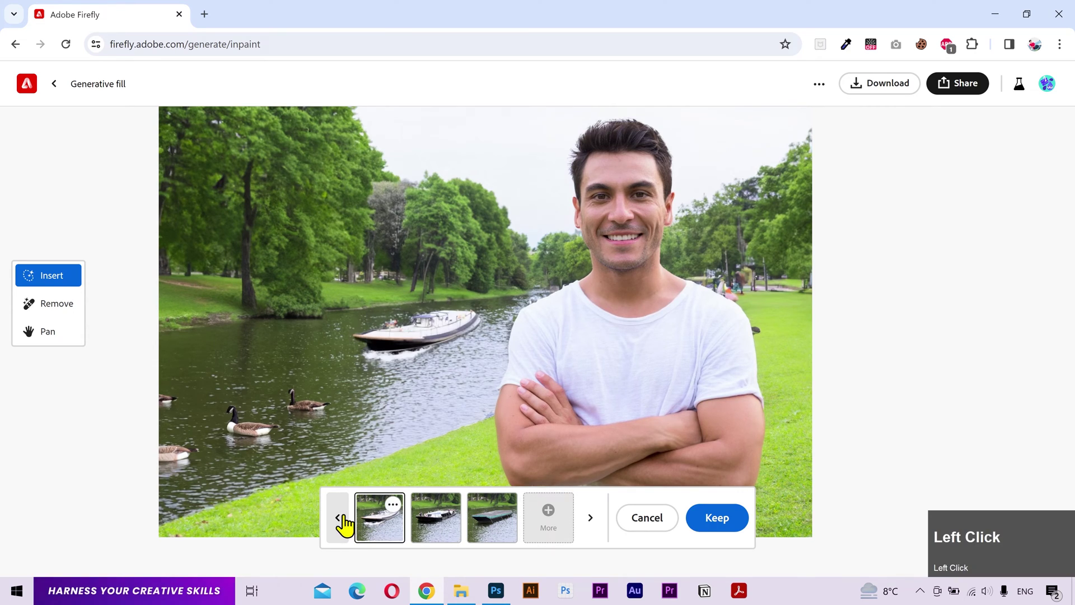
{"action": "double_click", "coordinate": [542, 526]}
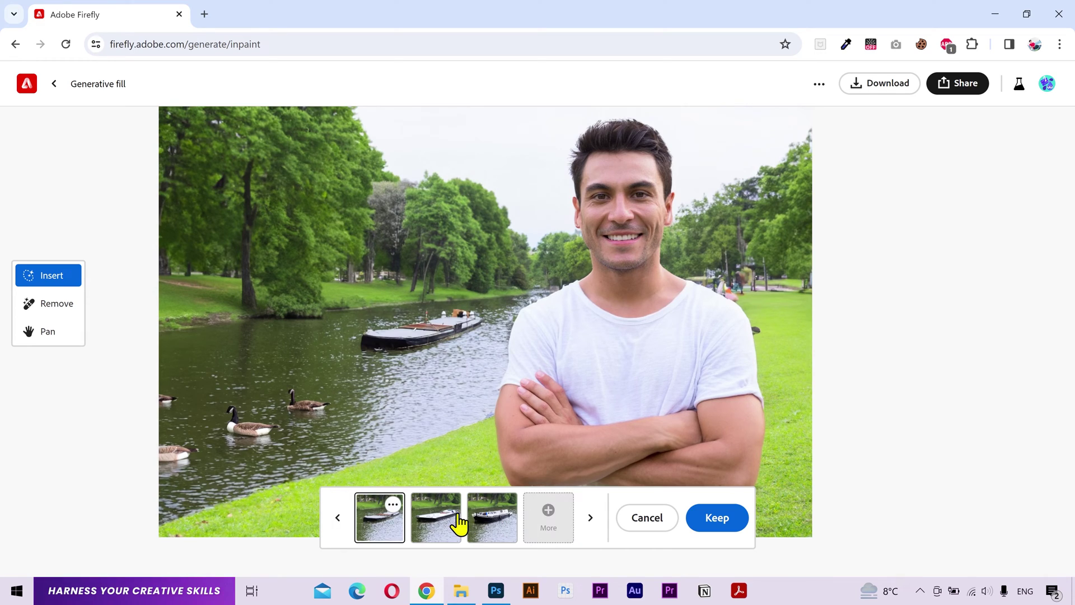
{"action": "double_click", "coordinate": [460, 527]}
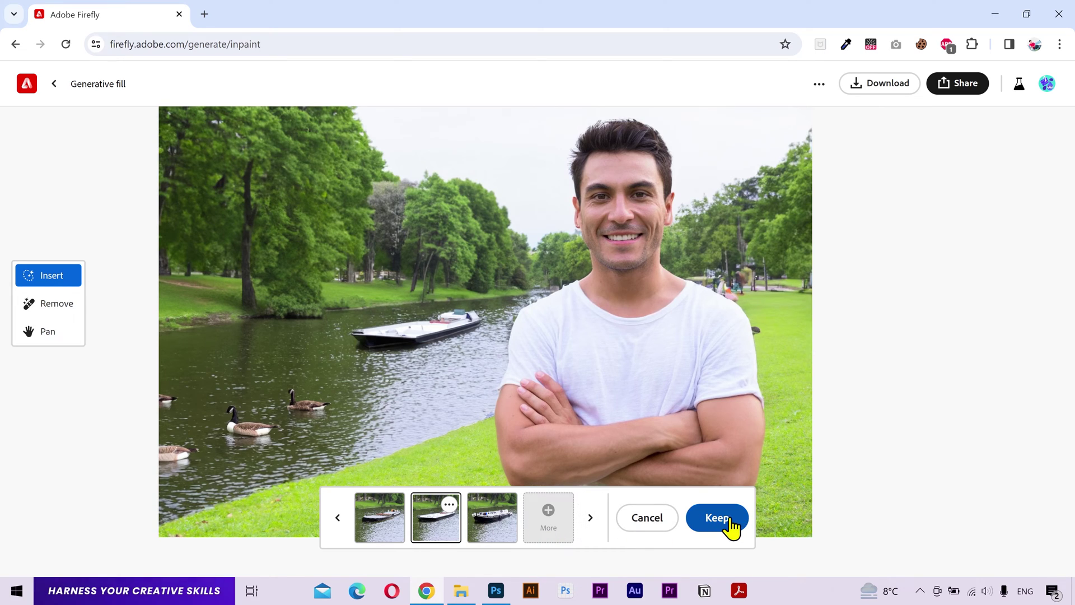
{"action": "double_click", "coordinate": [733, 529]}
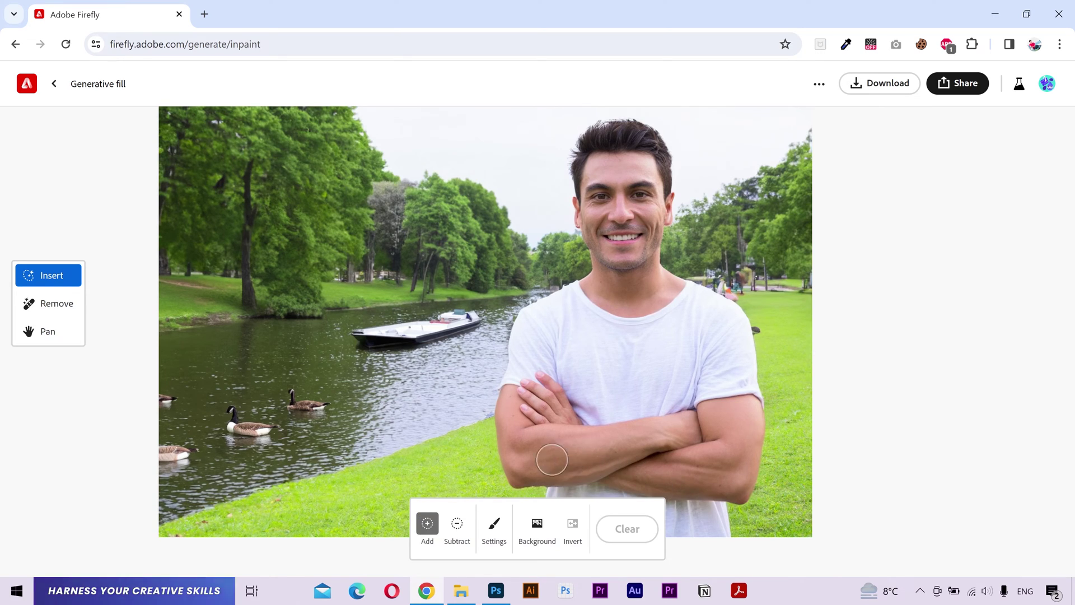
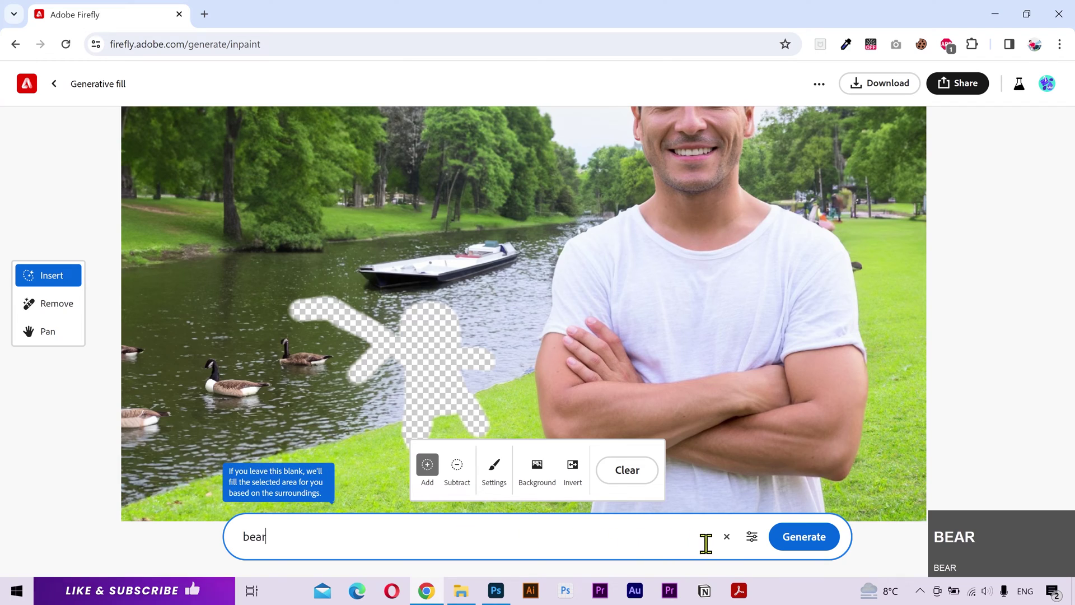
Set generation to Conform to the painted shape and generate a bear on the riverbank.
{"action": "left_click", "coordinate": [758, 551]}
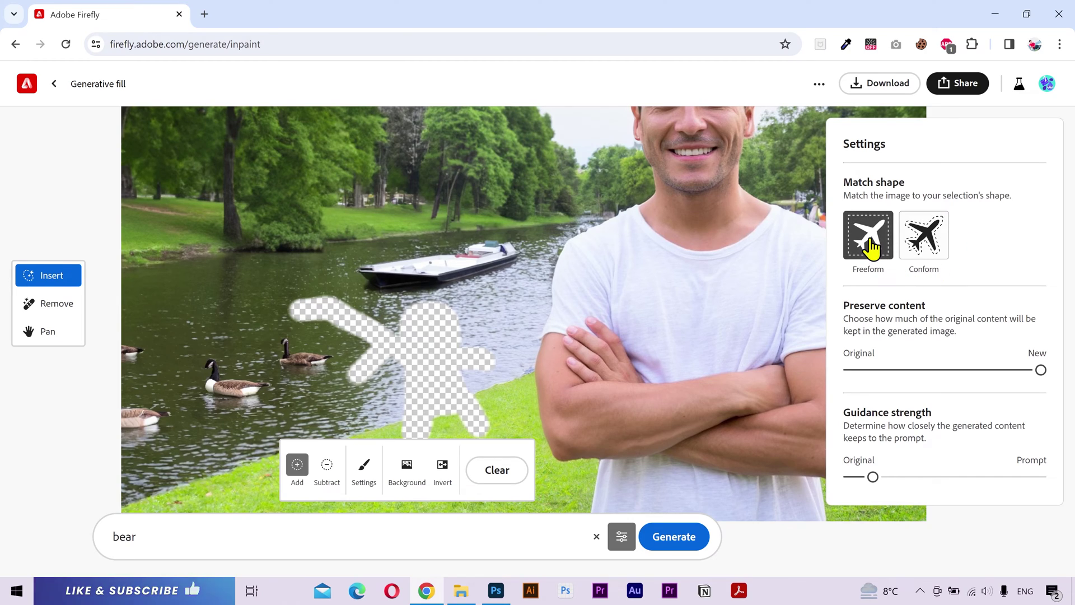
{"action": "double_click", "coordinate": [931, 256]}
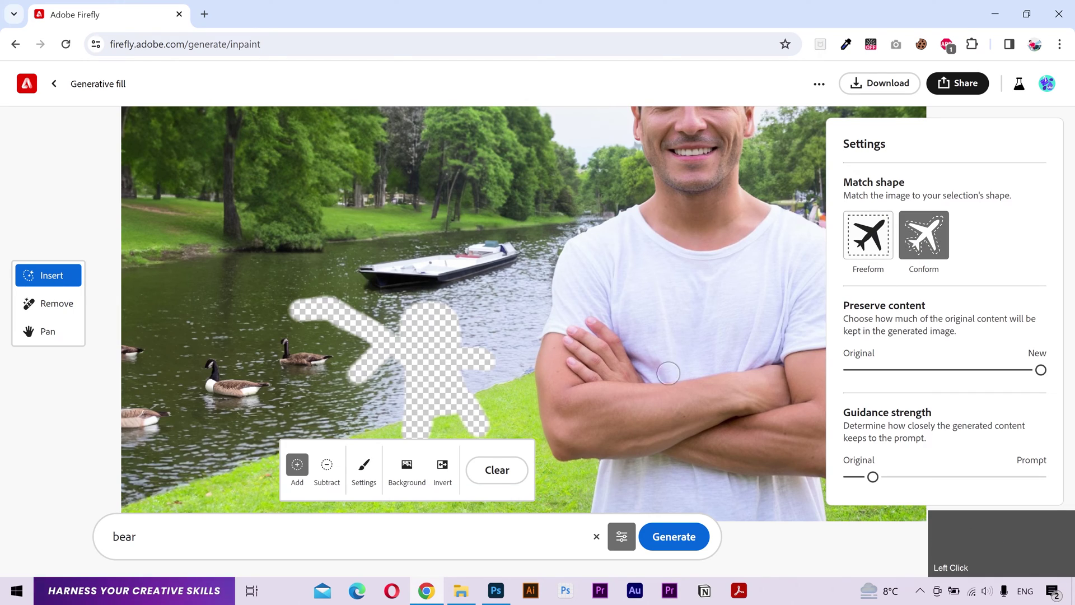
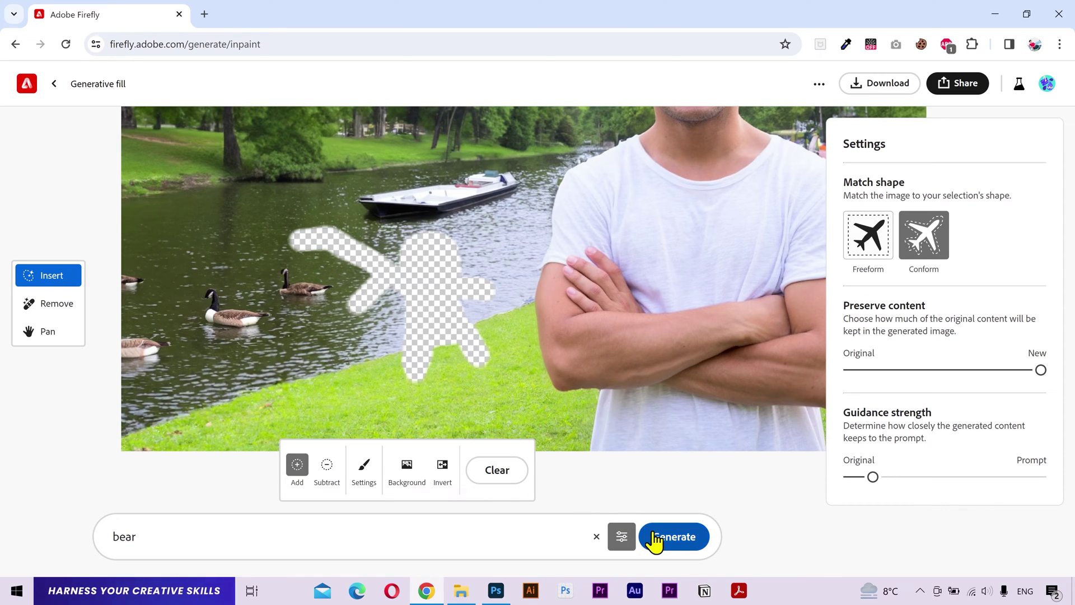
{"action": "left_click", "coordinate": [660, 545]}
{"action": "scroll", "scroll_direction": "down", "scroll_amount": 3}
{"action": "key", "text": "ctrl+space"}
{"action": "left_click", "coordinate": [456, 220]}
{"action": "key", "text": "space"}
{"action": "scroll", "scroll_direction": "up", "scroll_amount": 3}
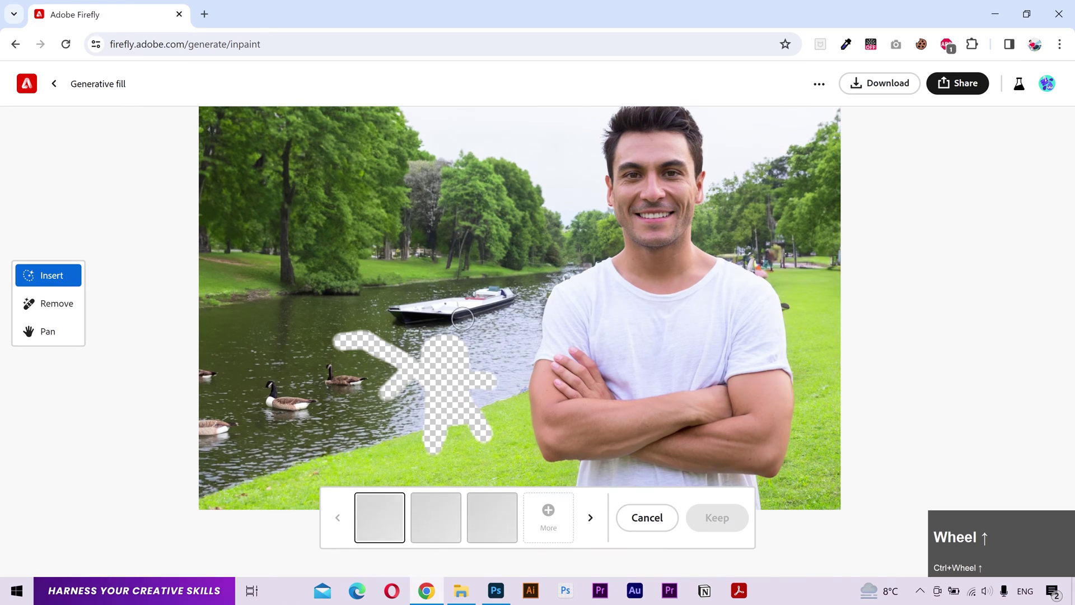
Browse the three bear variations and preview the first standing bear.
{"action": "left_click", "coordinate": [441, 533]}
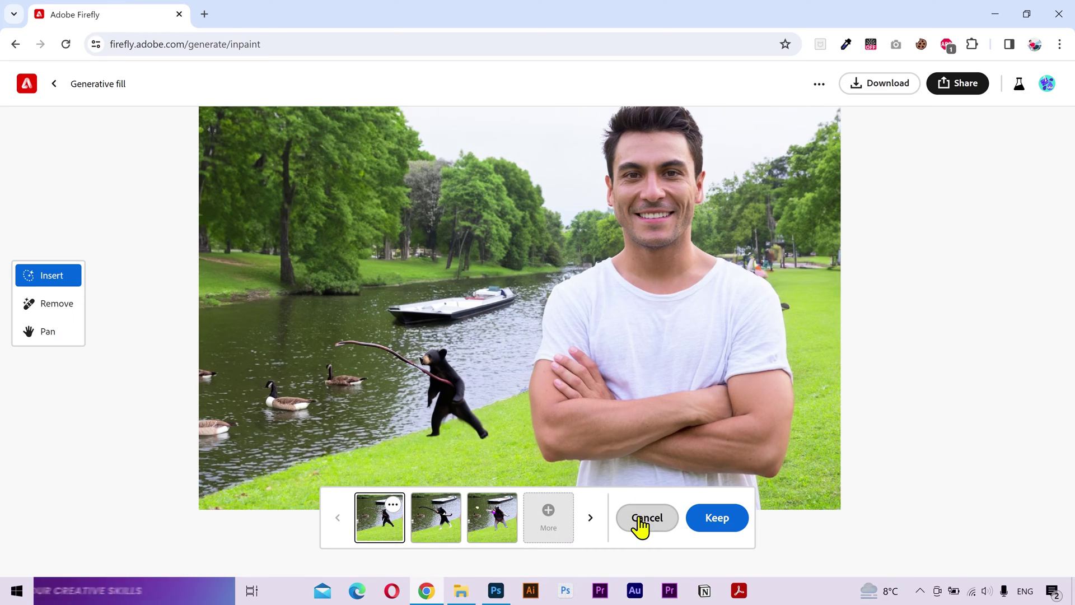
{"action": "left_click", "coordinate": [645, 527]}
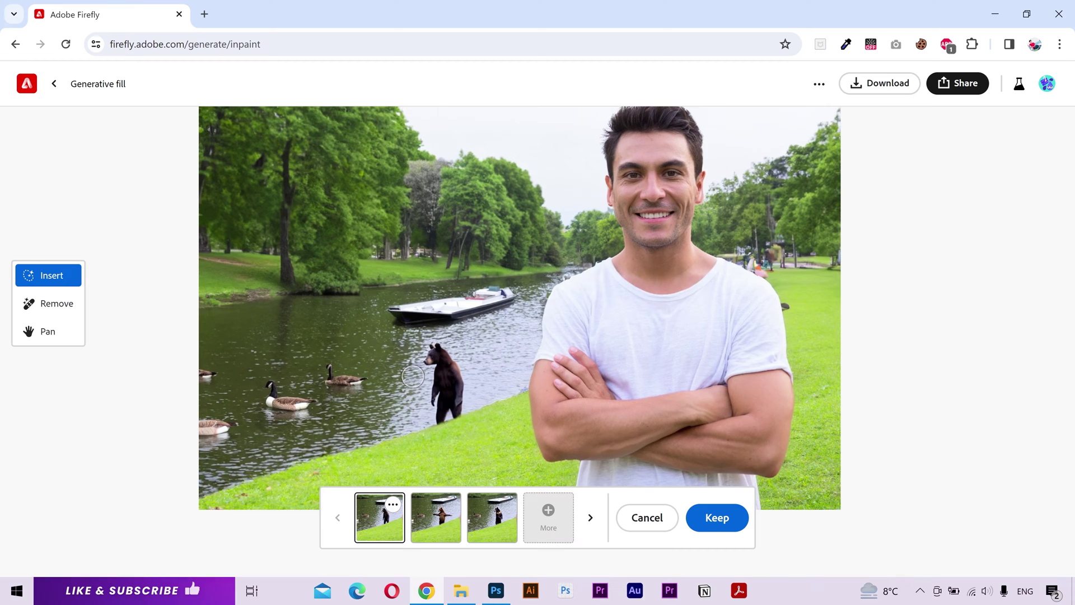
{"action": "double_click", "coordinate": [437, 522]}
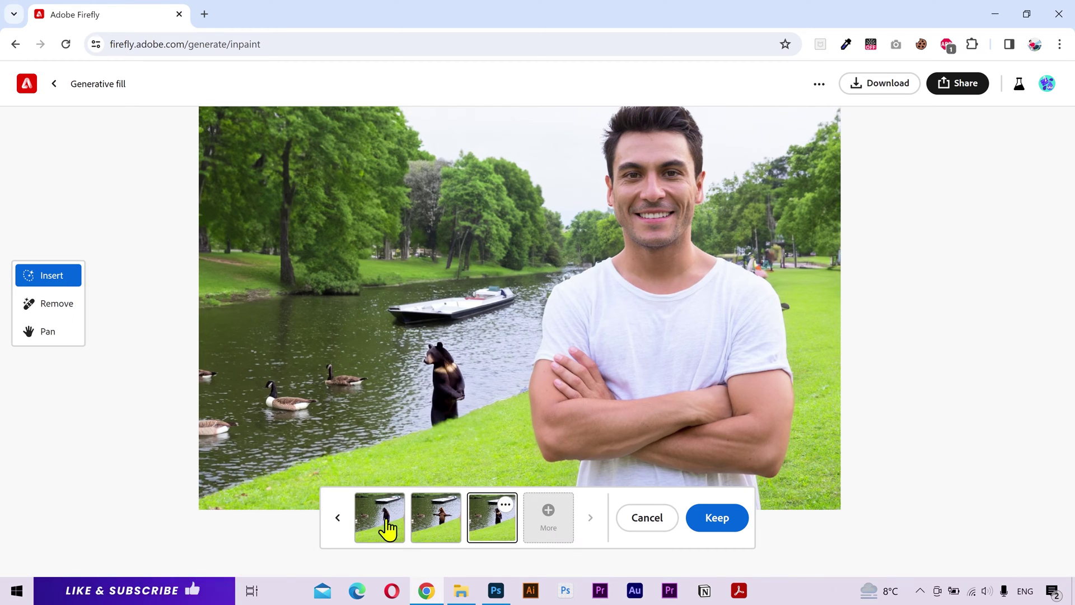
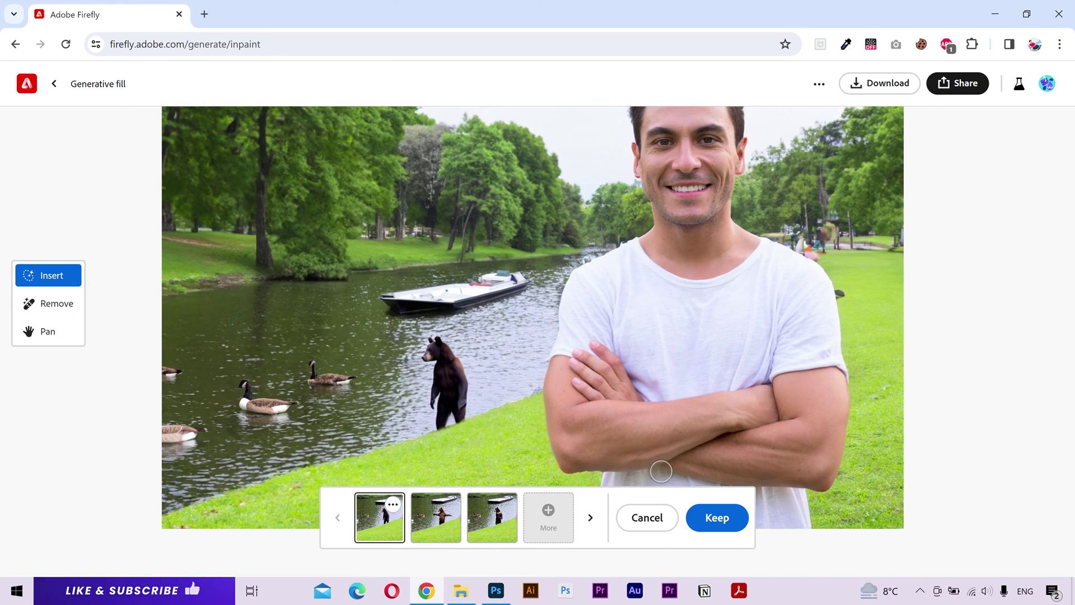
{"action": "scroll", "scroll_direction": "down", "scroll_amount": 3}
Zoom out and fit the whole park photo in view.
{"action": "left_click", "coordinate": [704, 527]}
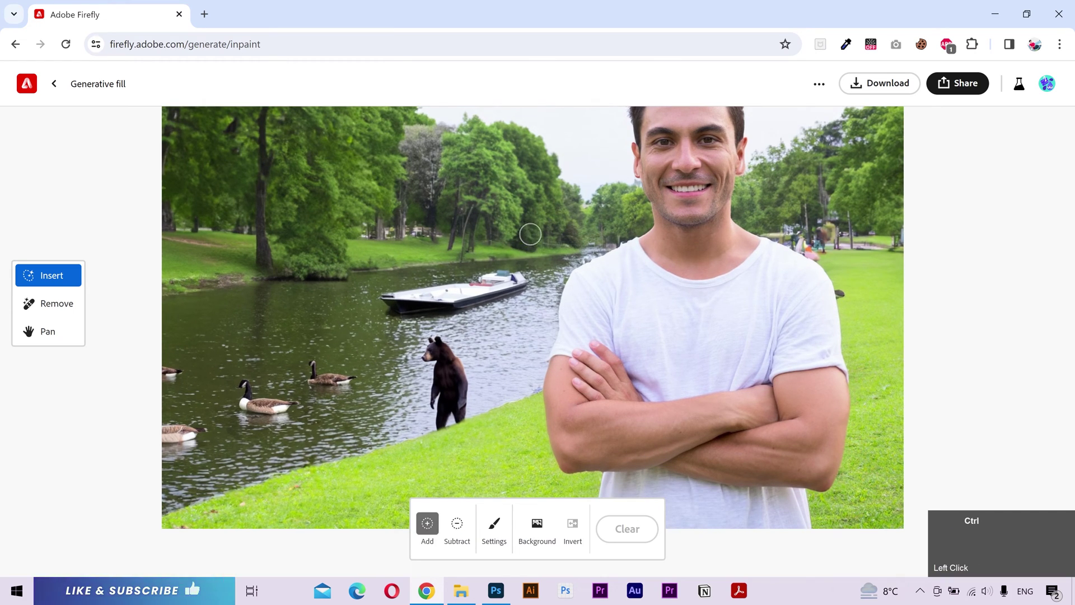
{"action": "scroll", "scroll_direction": "down", "scroll_amount": 3}
{"action": "key", "text": "space"}
{"action": "left_click", "coordinate": [528, 235]}
{"action": "key", "text": "space"}
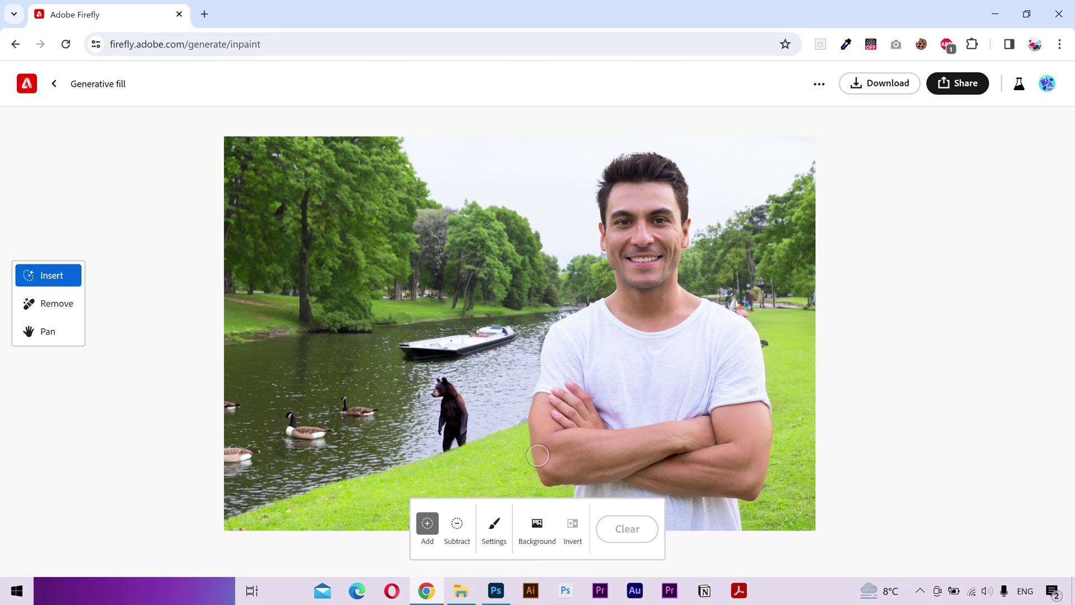
{"action": "scroll", "scroll_direction": "up", "scroll_amount": 3}
Mask the background automatically, then invert the mask onto the man, bear and geese.
{"action": "left_click", "coordinate": [542, 544]}
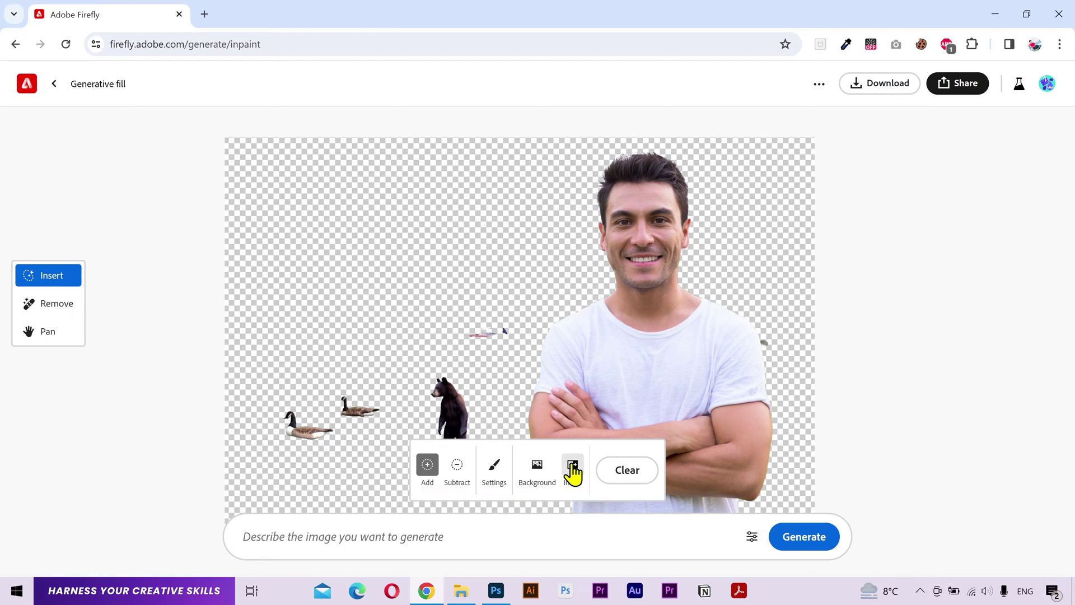
{"action": "left_click", "coordinate": [582, 474]}
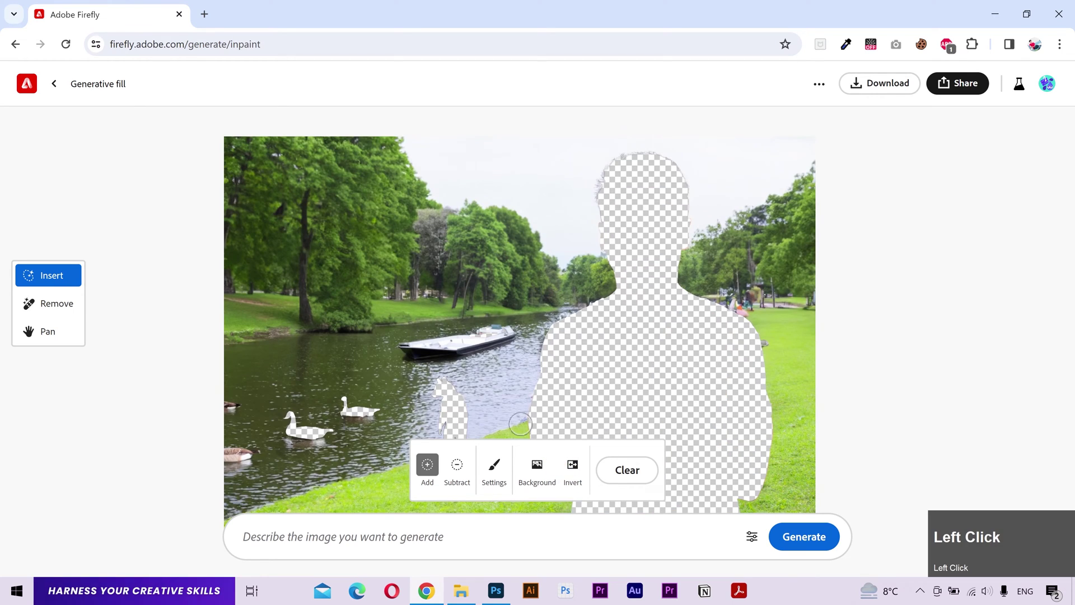
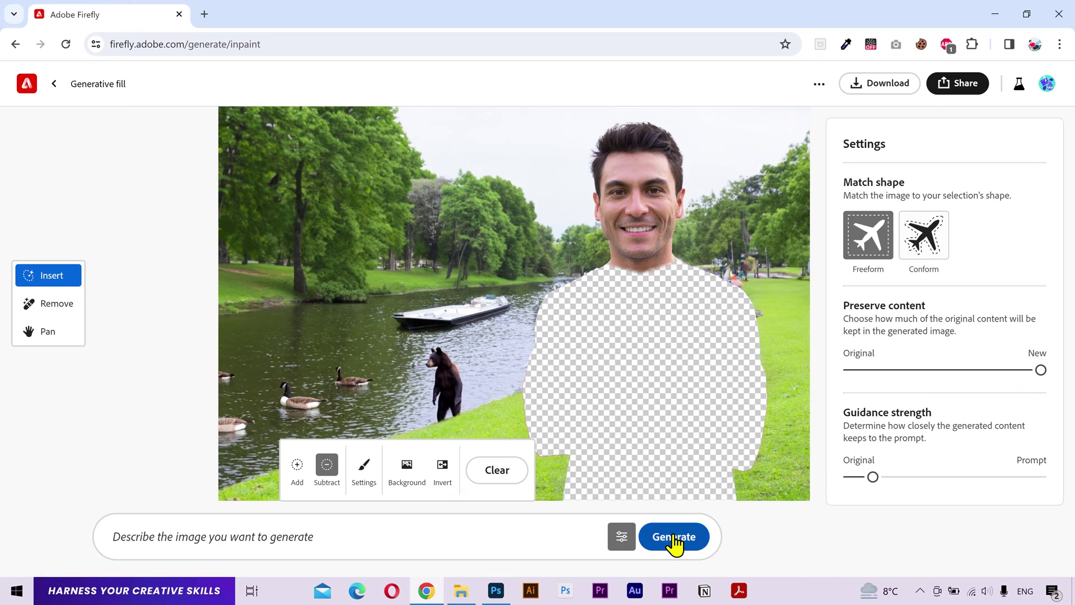
Generate shirt fills for the masked torso, compare the dark-shirt variations and discard them.
{"action": "left_click", "coordinate": [677, 552]}
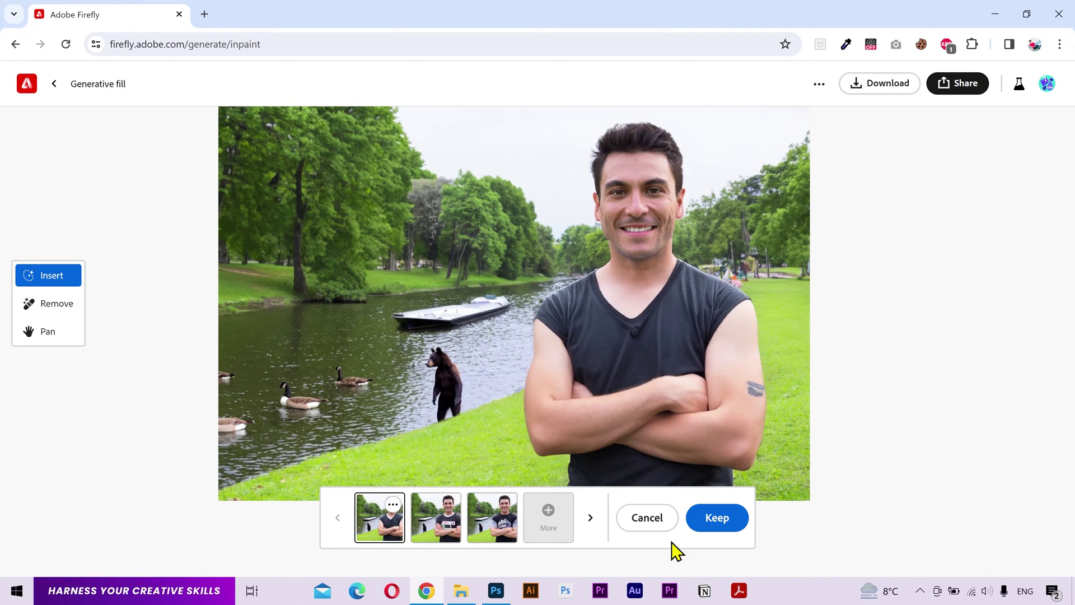
{"action": "double_click", "coordinate": [447, 541]}
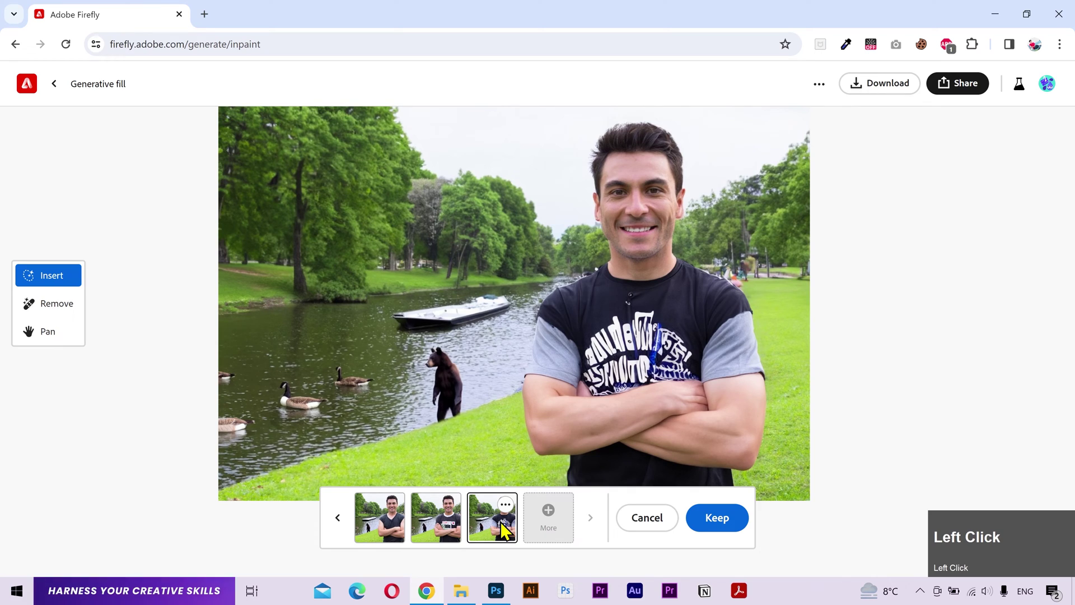
{"action": "double_click", "coordinate": [453, 538]}
{"action": "double_click", "coordinate": [398, 534]}
{"action": "double_click", "coordinate": [450, 535]}
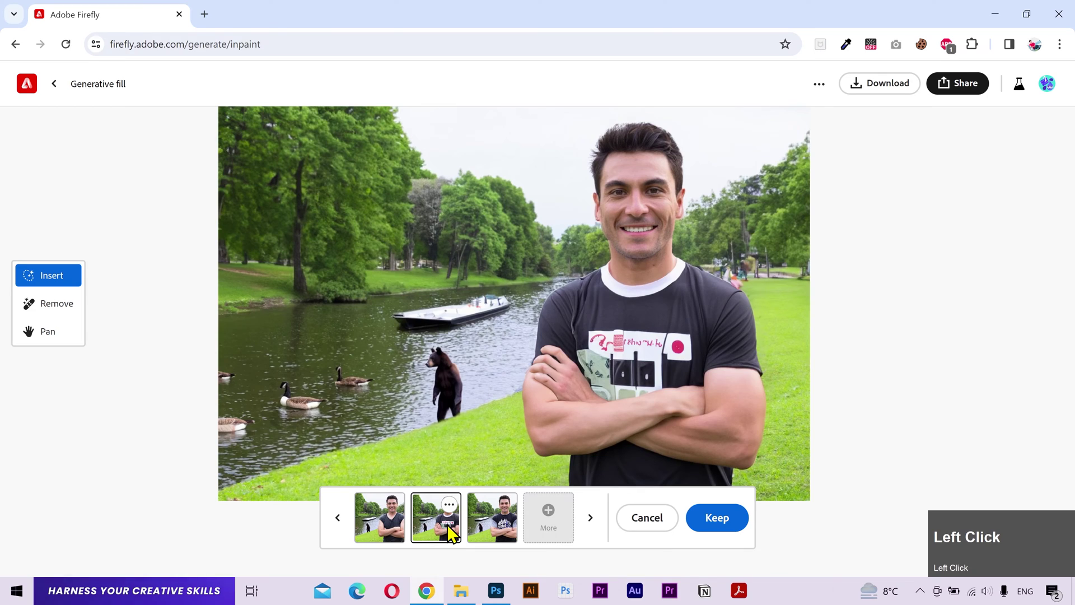
{"action": "double_click", "coordinate": [647, 534]}
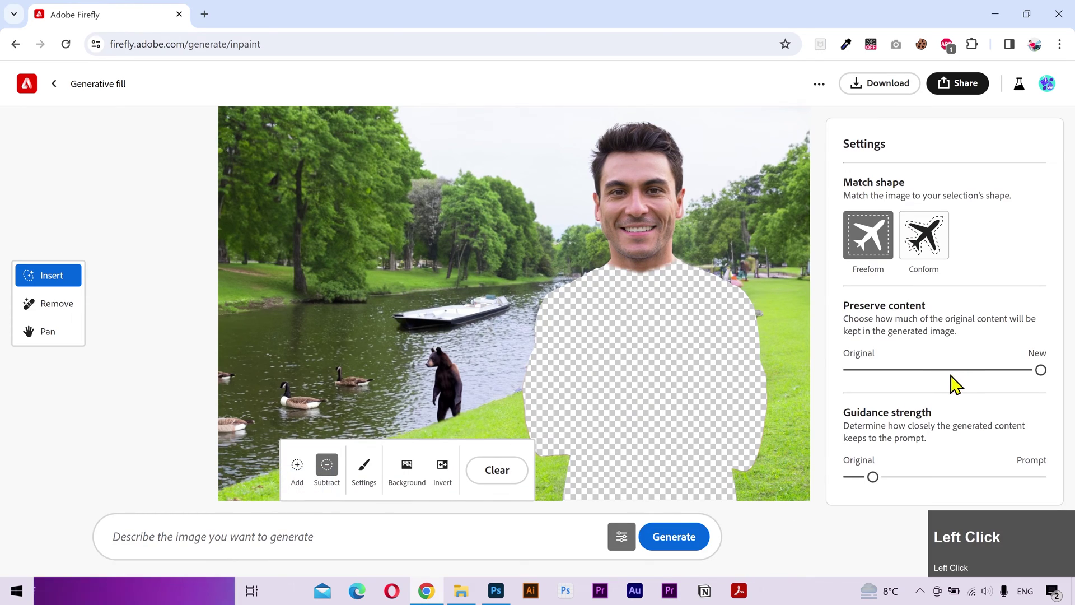
Lower the Preserve content slider and regenerate, yielding white T-shirt variations.
{"action": "left_click", "coordinate": [935, 379]}
{"action": "left_click_drag", "start_coordinate": [934, 379], "coordinate": [929, 378]}
{"action": "left_click", "coordinate": [690, 554]}
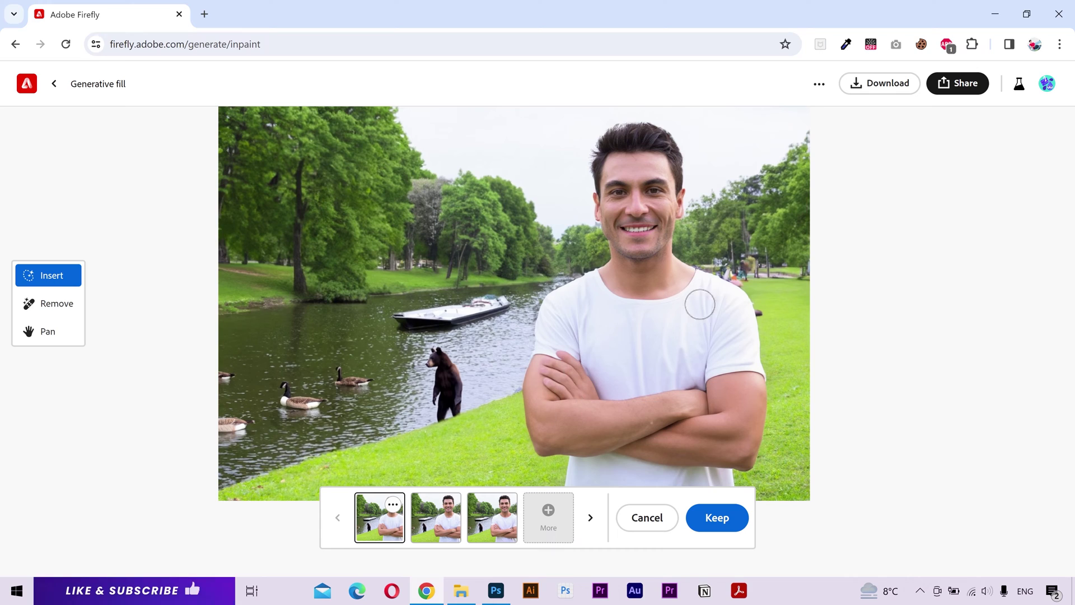
{"action": "double_click", "coordinate": [439, 524]}
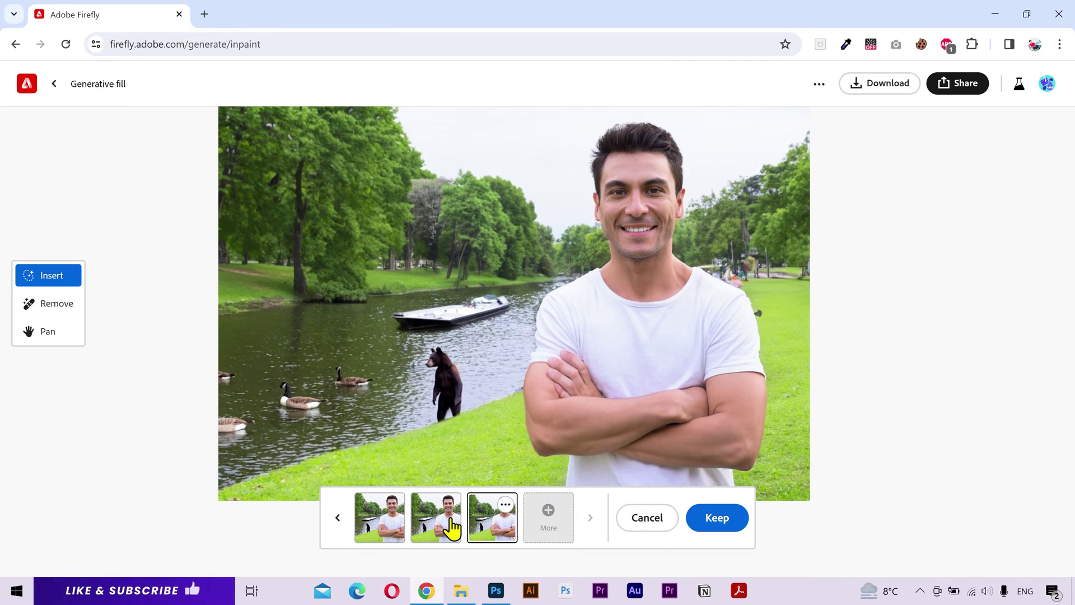
Preview the second white-shirt variation, then discard the results and clear the shirt mask.
{"action": "double_click", "coordinate": [455, 531]}
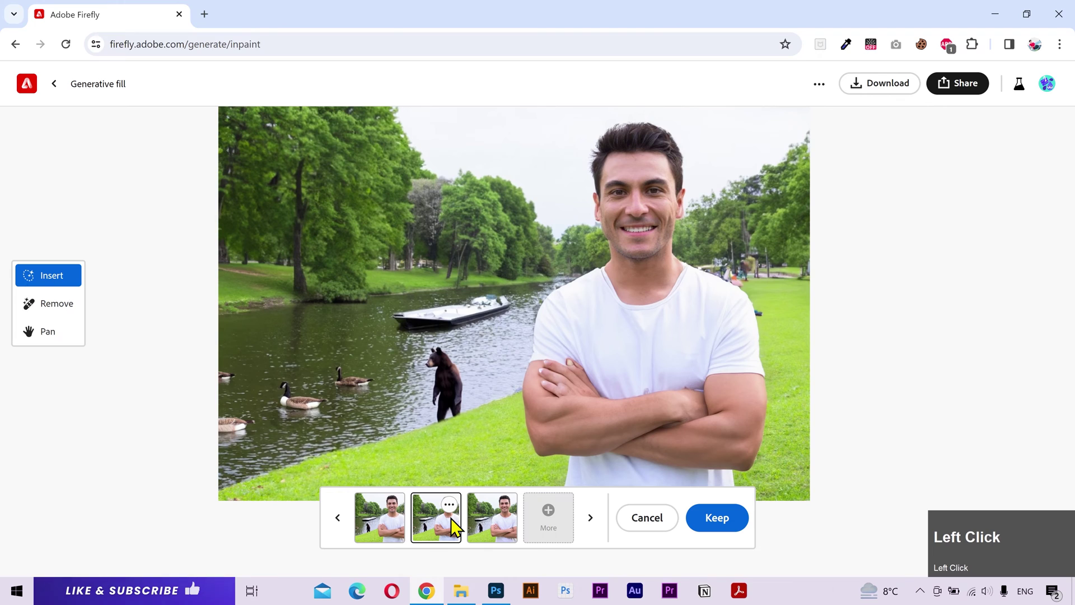
{"action": "double_click", "coordinate": [640, 533]}
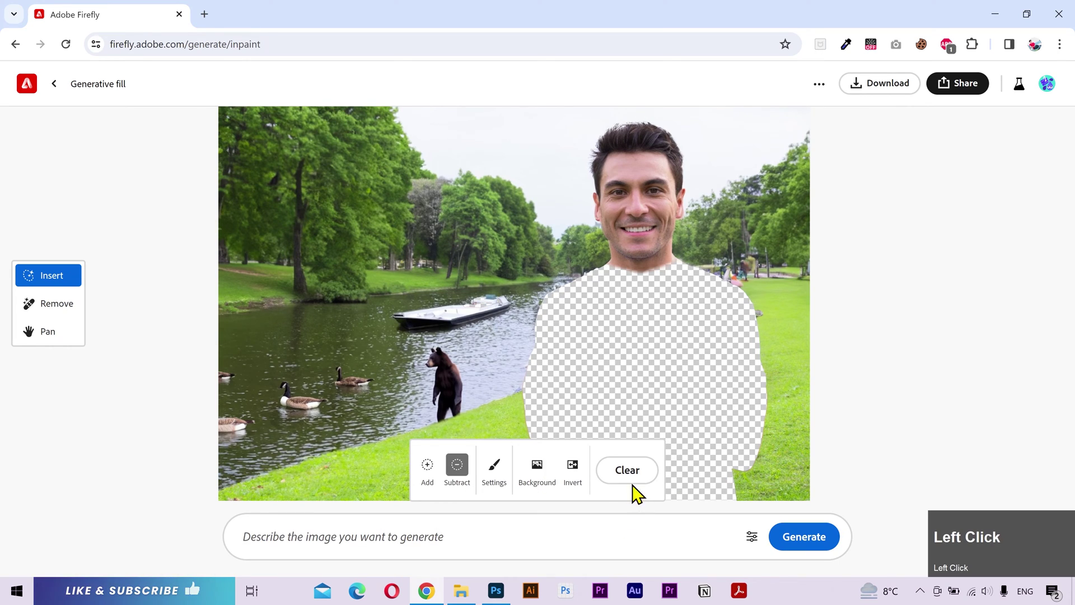
{"action": "left_click", "coordinate": [636, 496]}
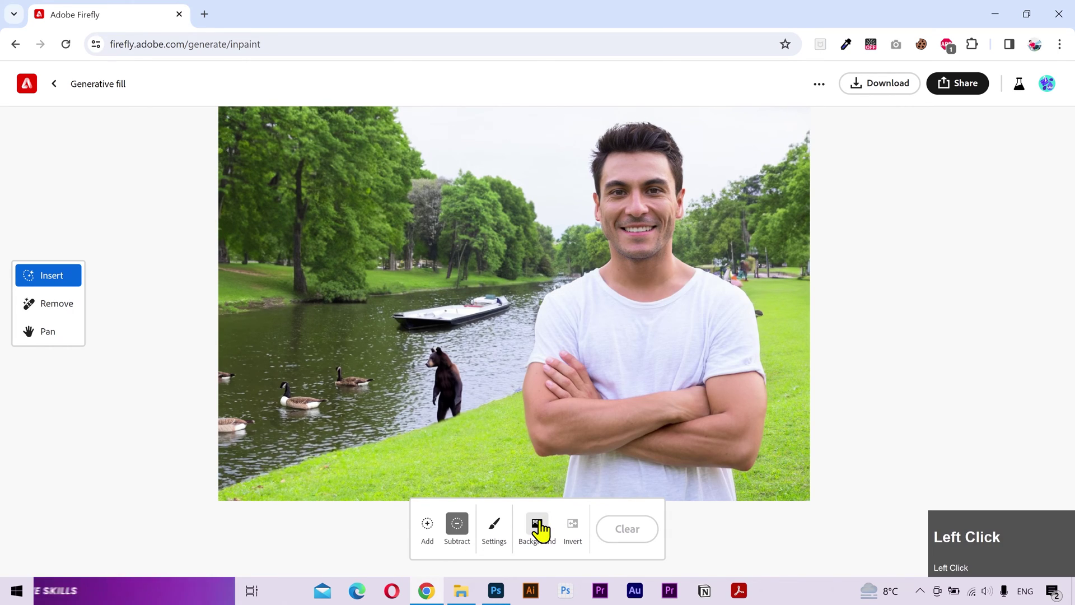
Mask the whole background and generate new riverside park scenes behind the man.
{"action": "left_click", "coordinate": [543, 533]}
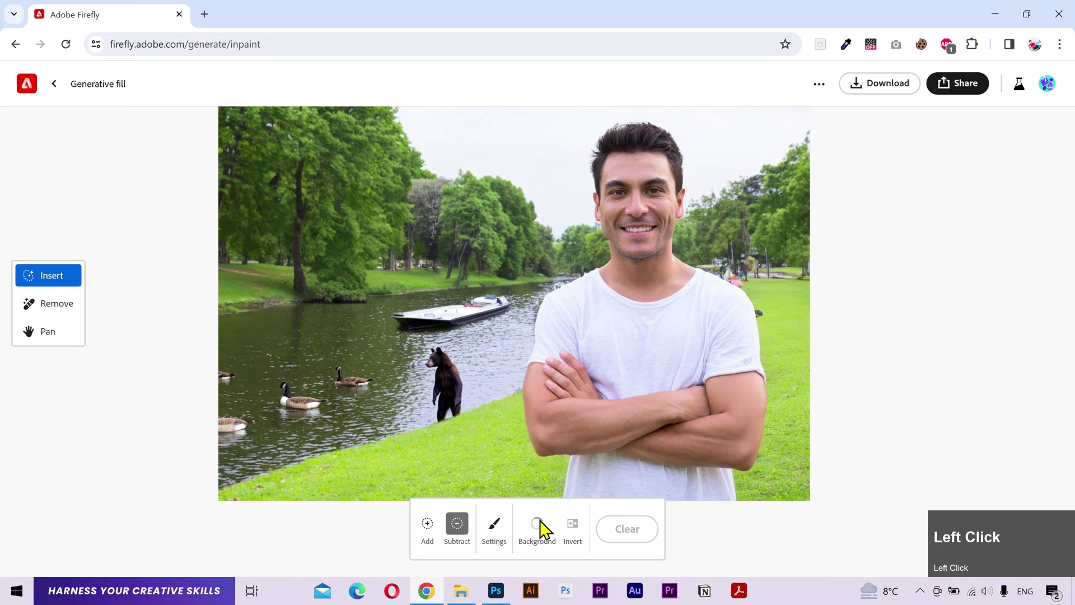
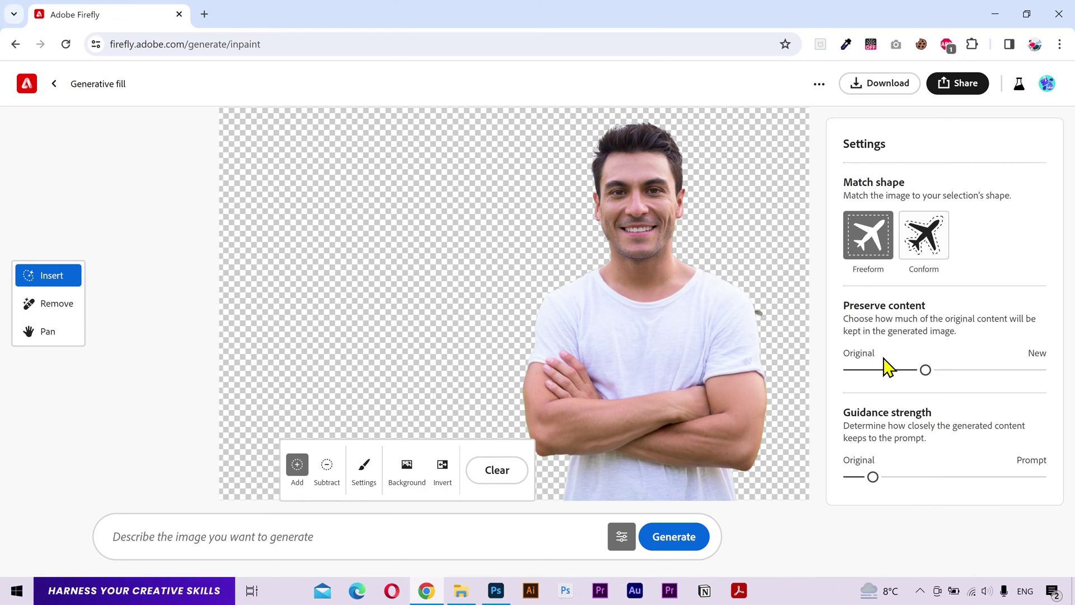
{"action": "double_click", "coordinate": [682, 549]}
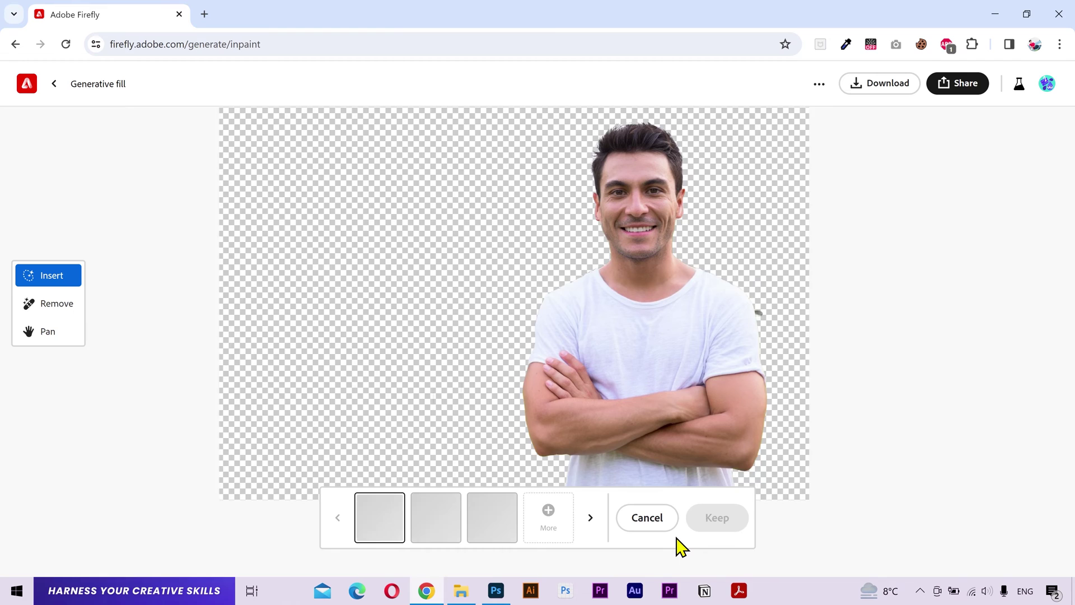
{"action": "double_click", "coordinate": [443, 533]}
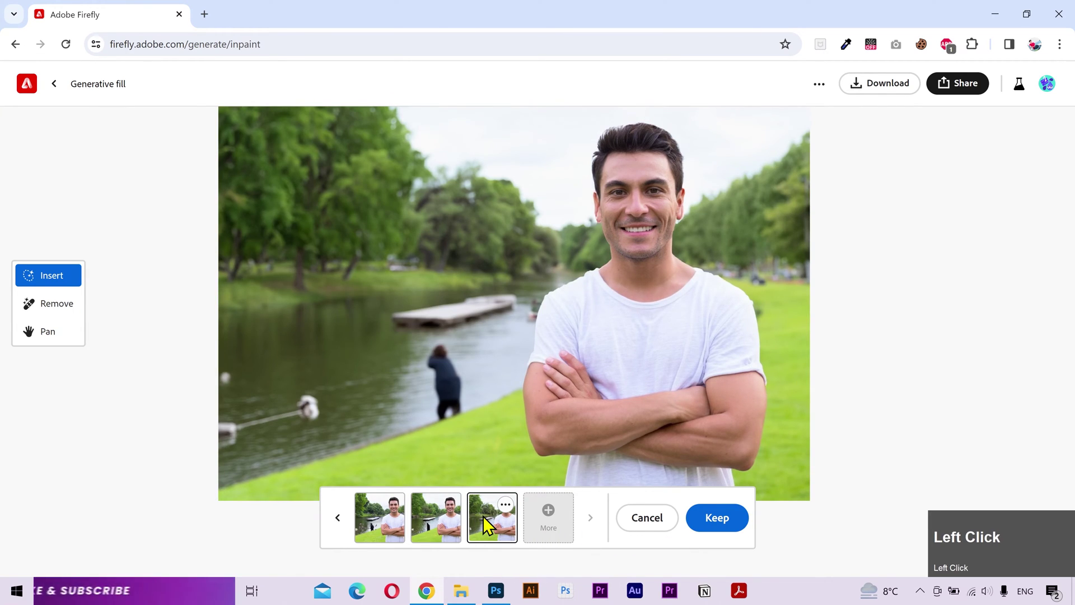
Discard the new backgrounds, preview the bear-removal results and discard them too.
{"action": "double_click", "coordinate": [635, 529]}
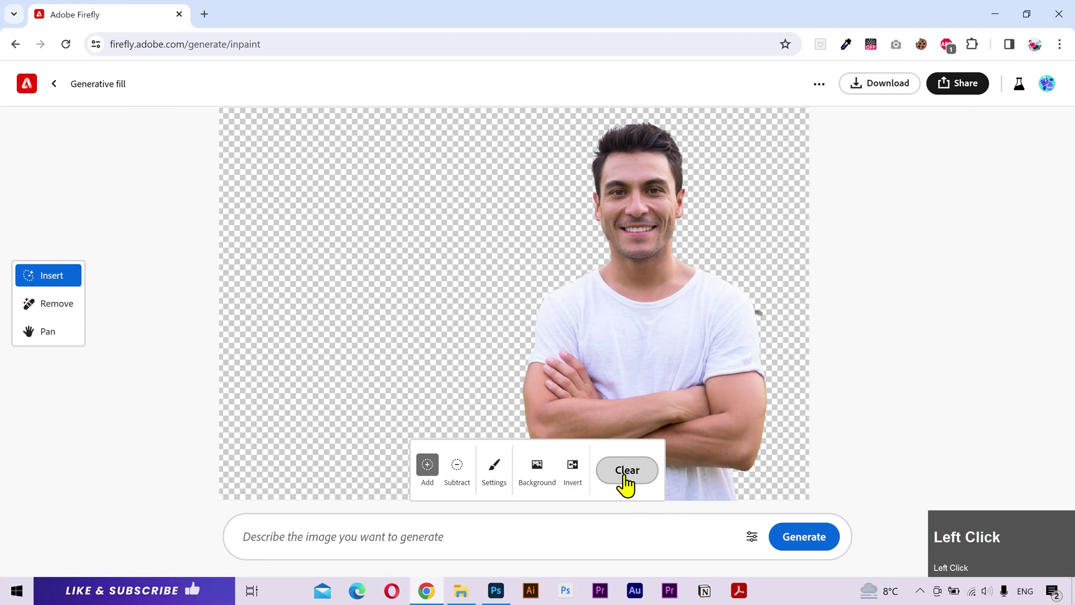
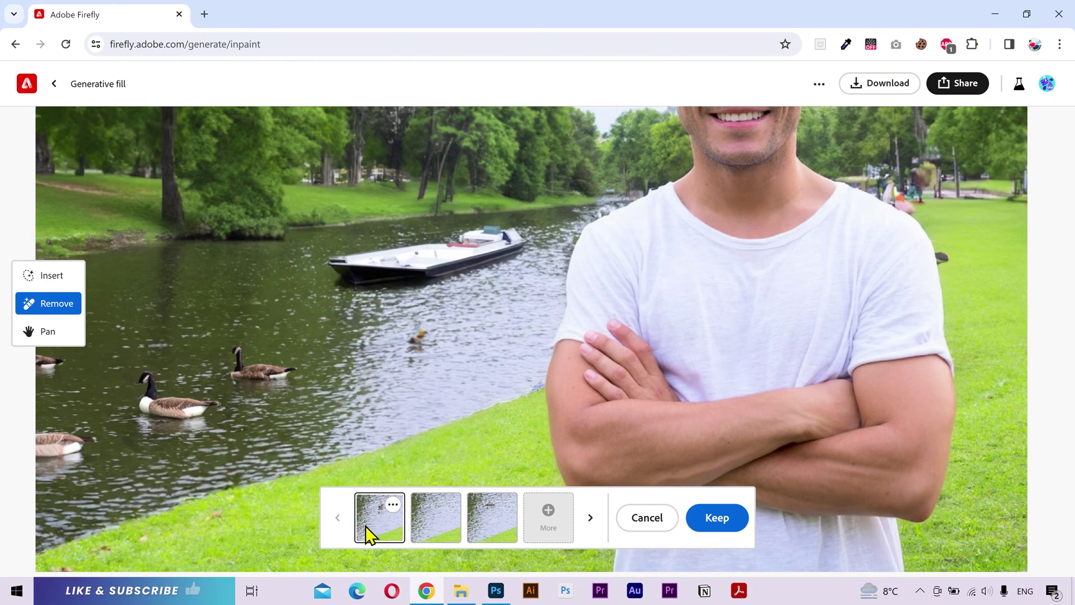
{"action": "key", "text": "space"}
{"action": "left_click", "coordinate": [438, 535]}
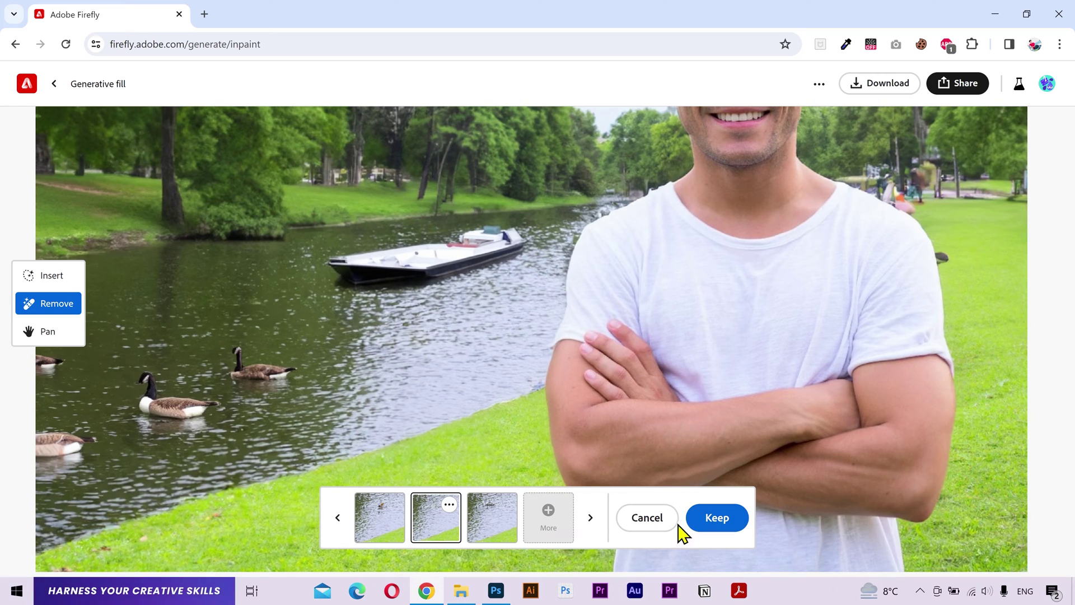
{"action": "left_click", "coordinate": [670, 535]}
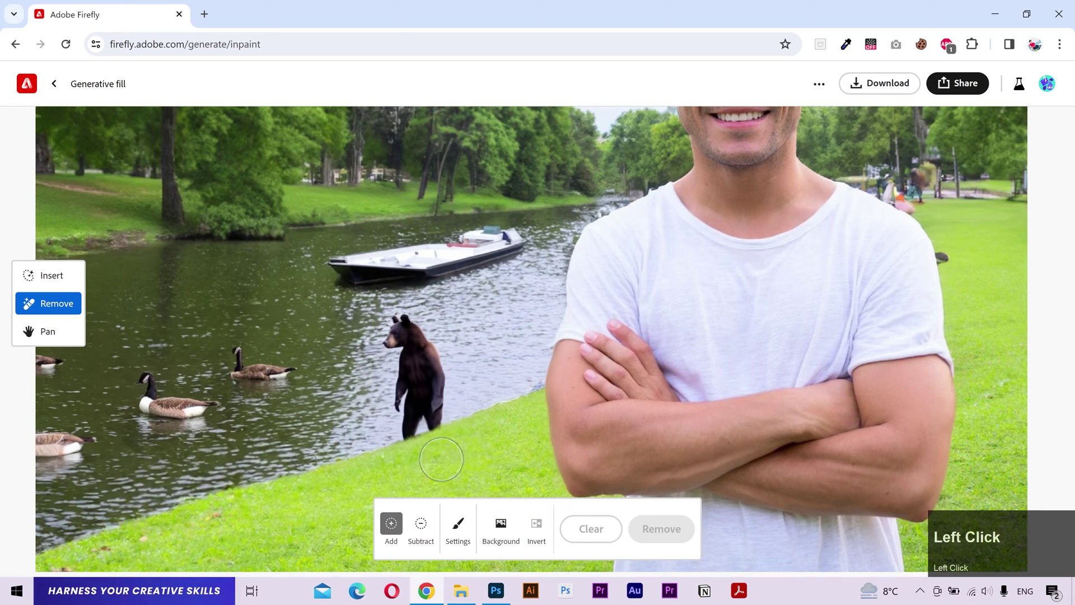
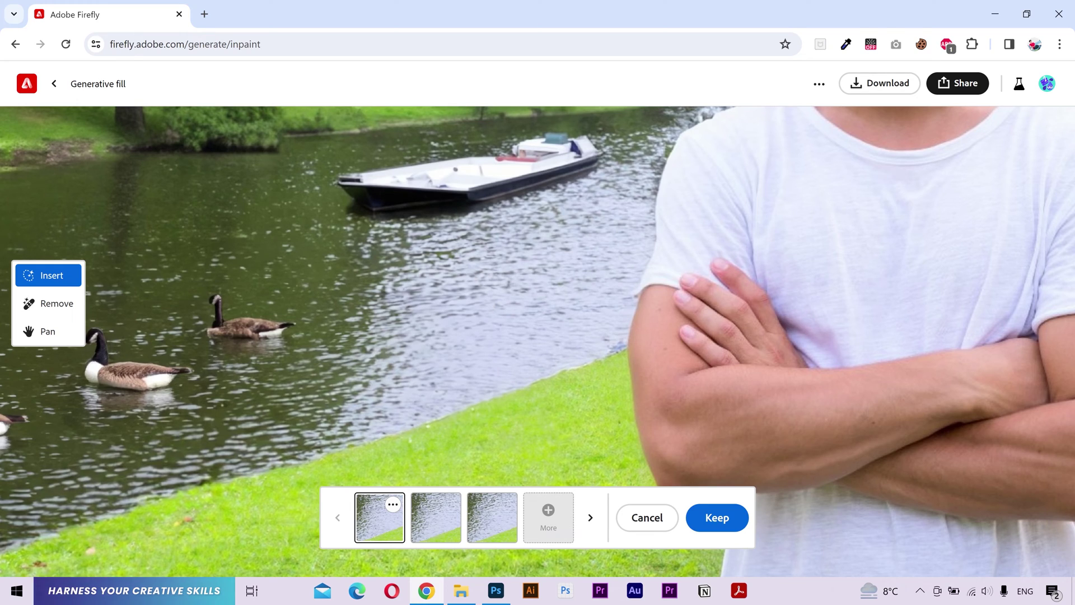
Preview the second variation with the bear gone from the riverbank.
{"action": "double_click", "coordinate": [447, 533]}
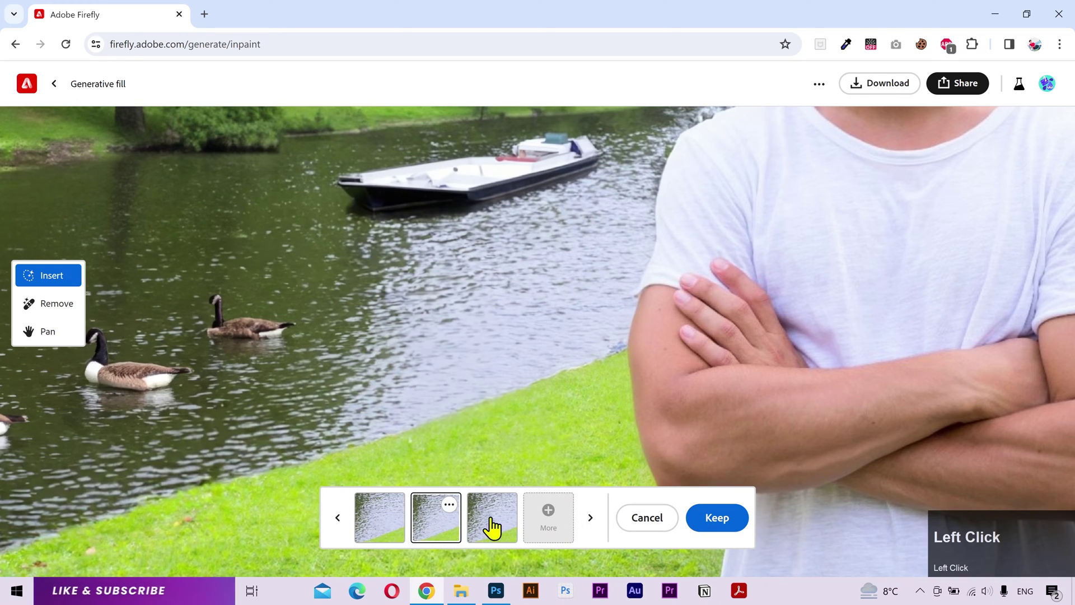
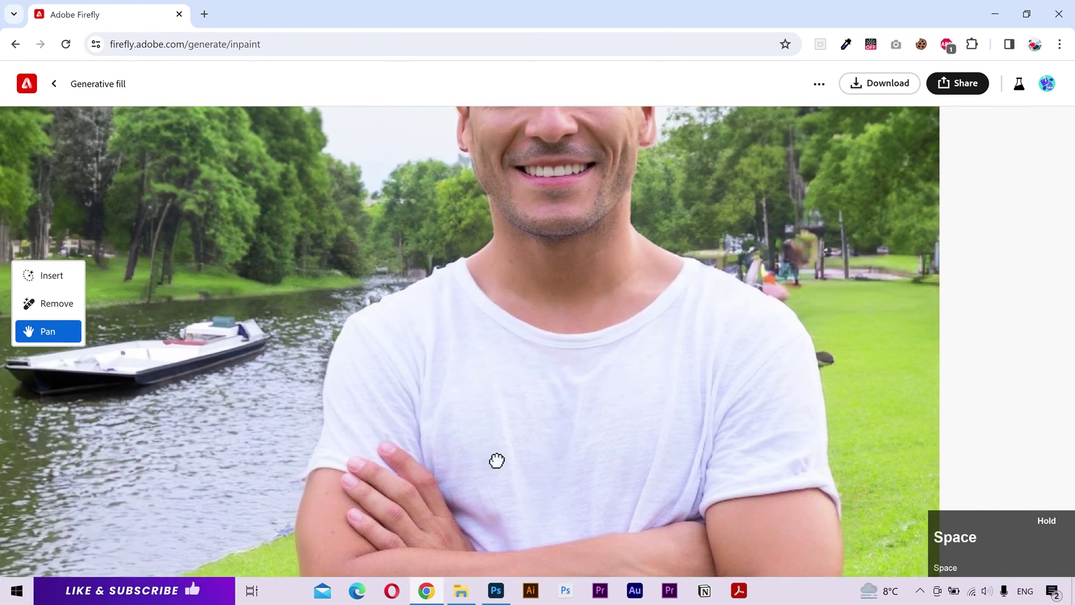
Mask the dark smudge on the grass beside the man's arm and generate a clean grass fill.
{"action": "key", "text": "space"}
{"action": "key", "text": "space"}
{"action": "left_click", "coordinate": [562, 296]}
{"action": "key", "text": "space"}
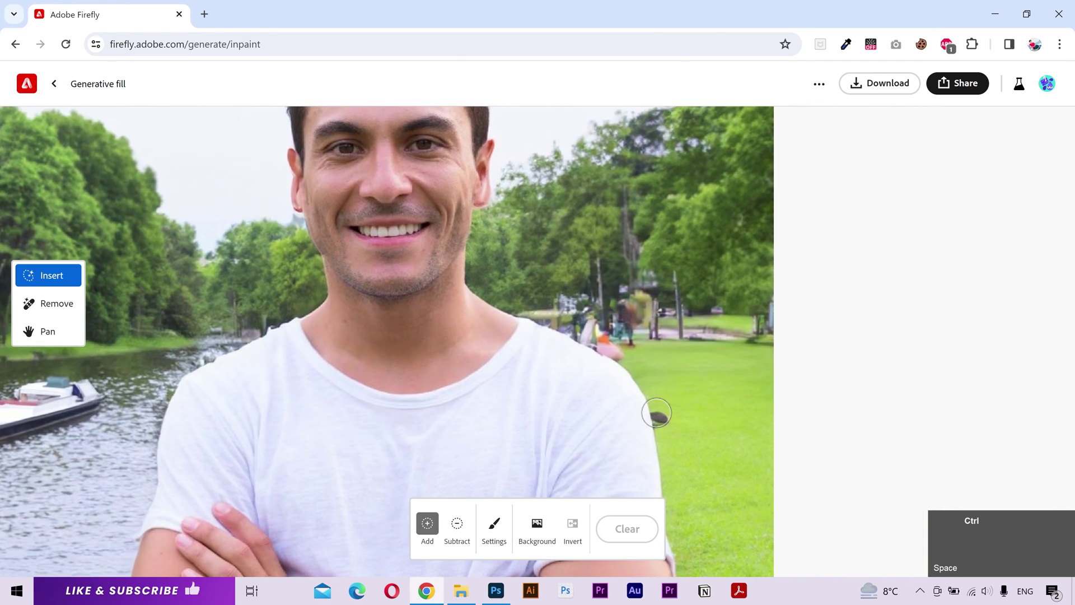
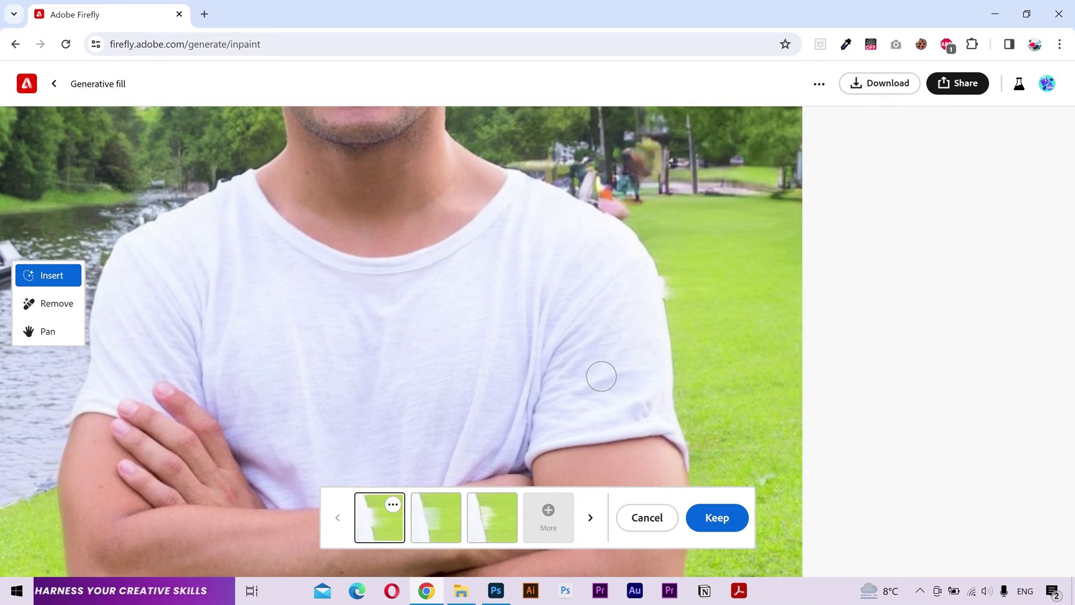
{"action": "key", "text": "space"}
{"action": "left_click", "coordinate": [444, 536]}
Generate more grass fill variations, preview one and keep it in the photo.
{"action": "left_click", "coordinate": [563, 535]}
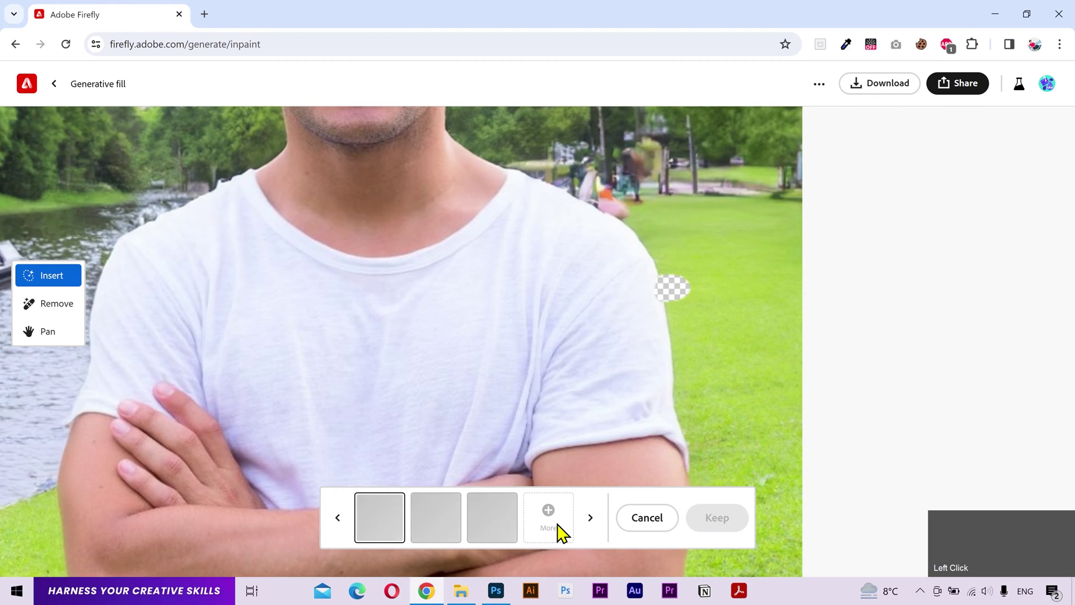
{"action": "double_click", "coordinate": [464, 527]}
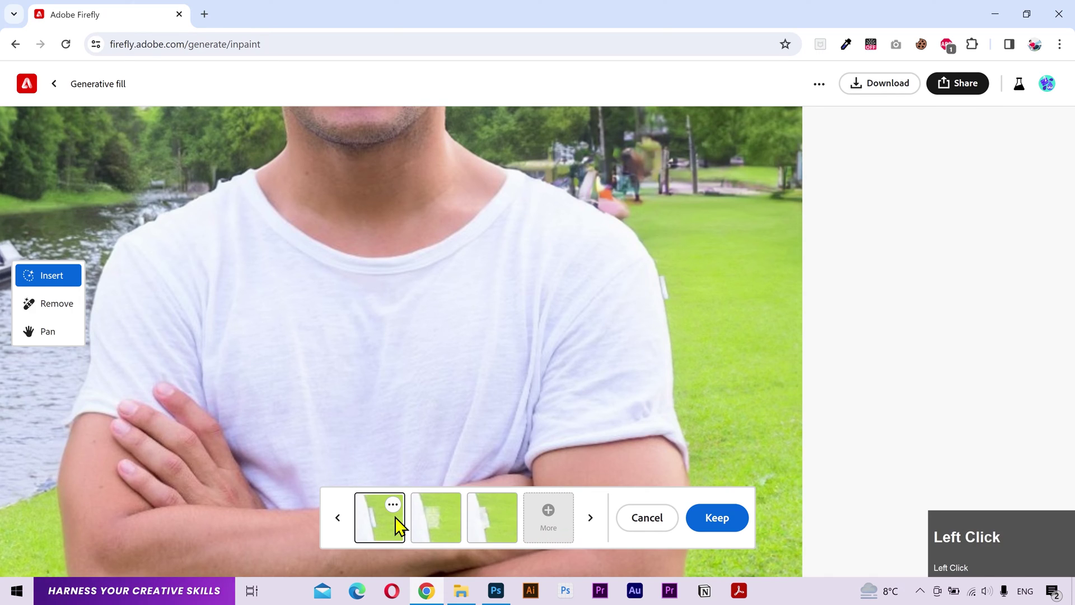
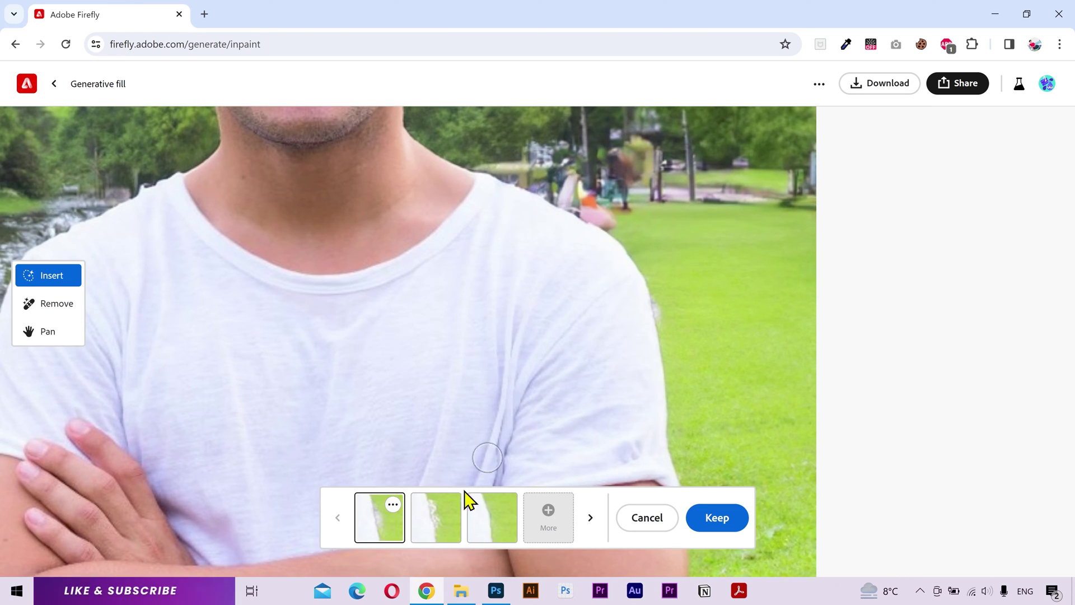
{"action": "key", "text": "space"}
{"action": "left_click", "coordinate": [449, 536]}
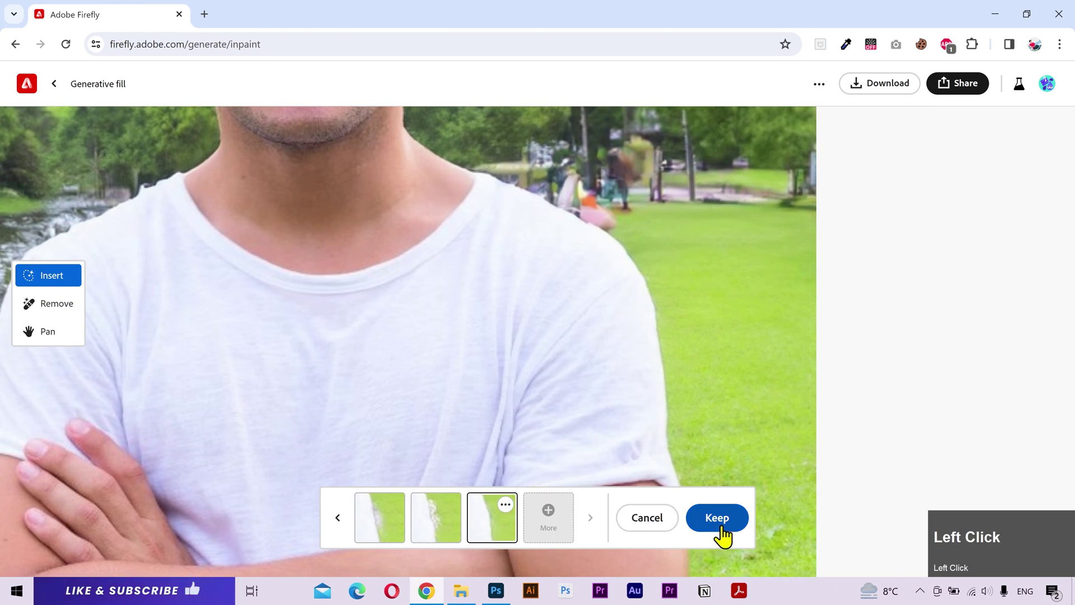
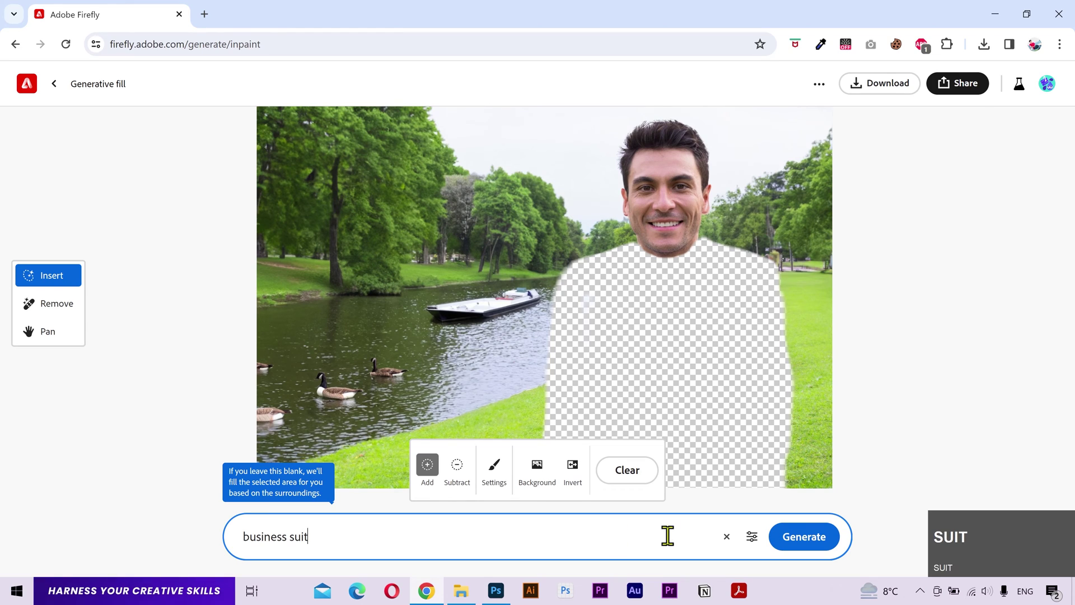
Show the generative fill settings for the masked torso with the 'business suit' prompt.
{"action": "left_click", "coordinate": [757, 549]}
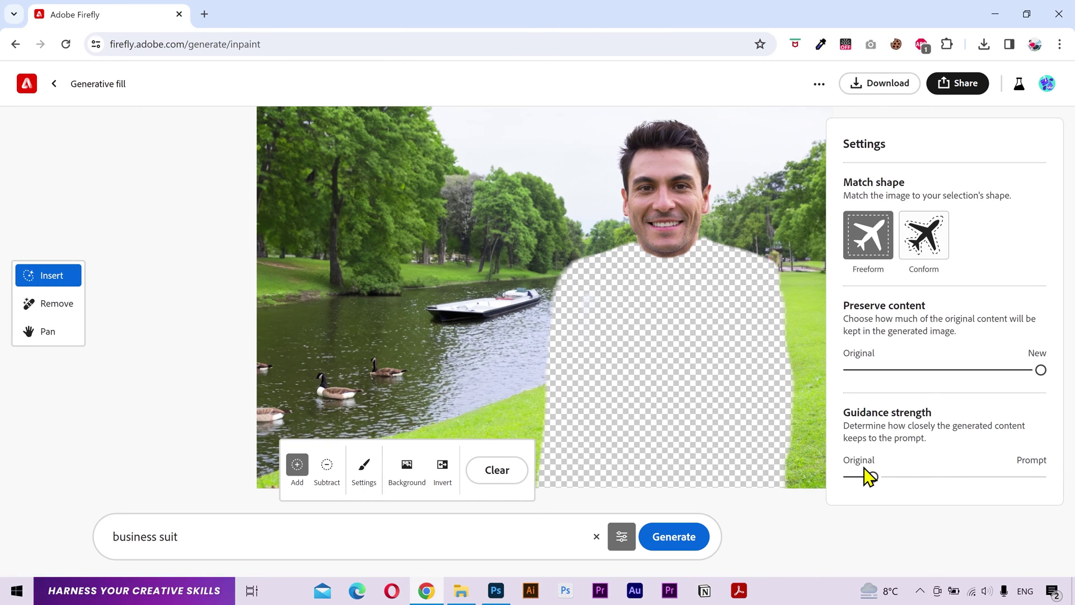
Generate the business suit on the man's torso and download the result.
{"action": "double_click", "coordinate": [679, 544]}
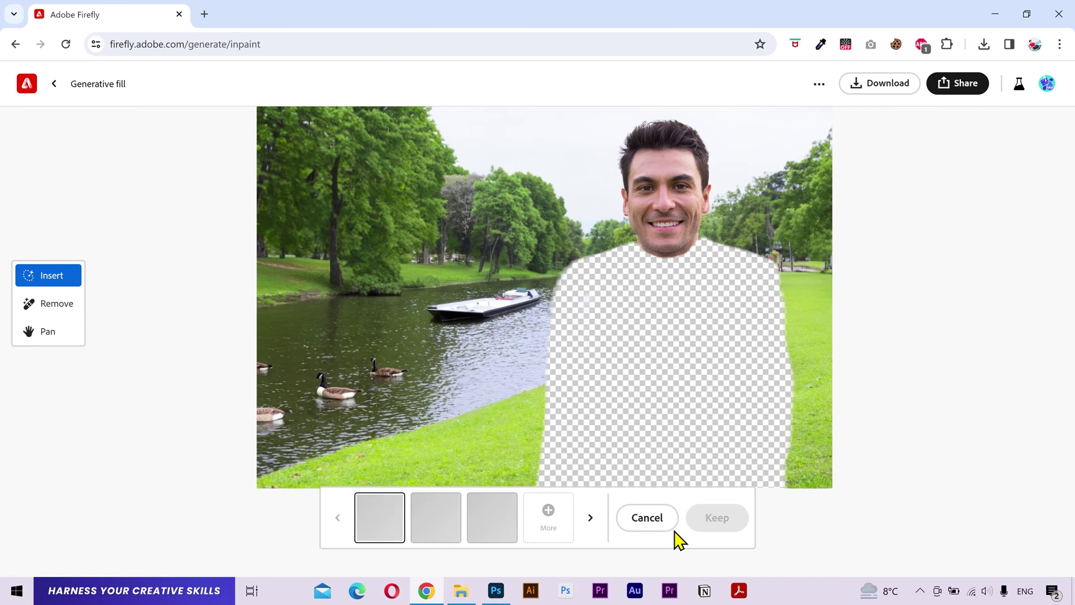
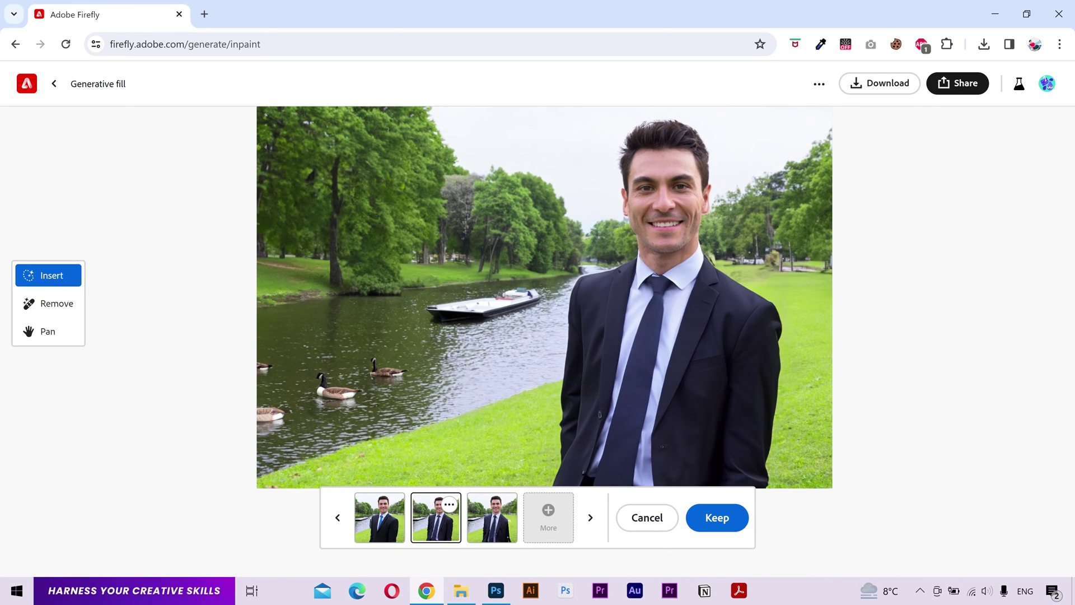
{"action": "double_click", "coordinate": [893, 100]}
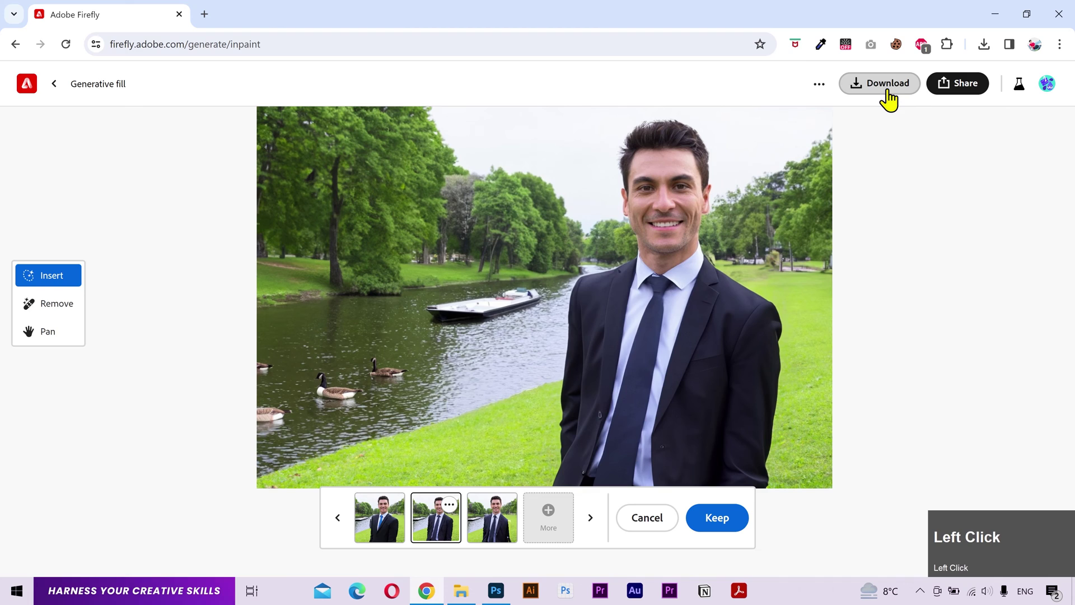
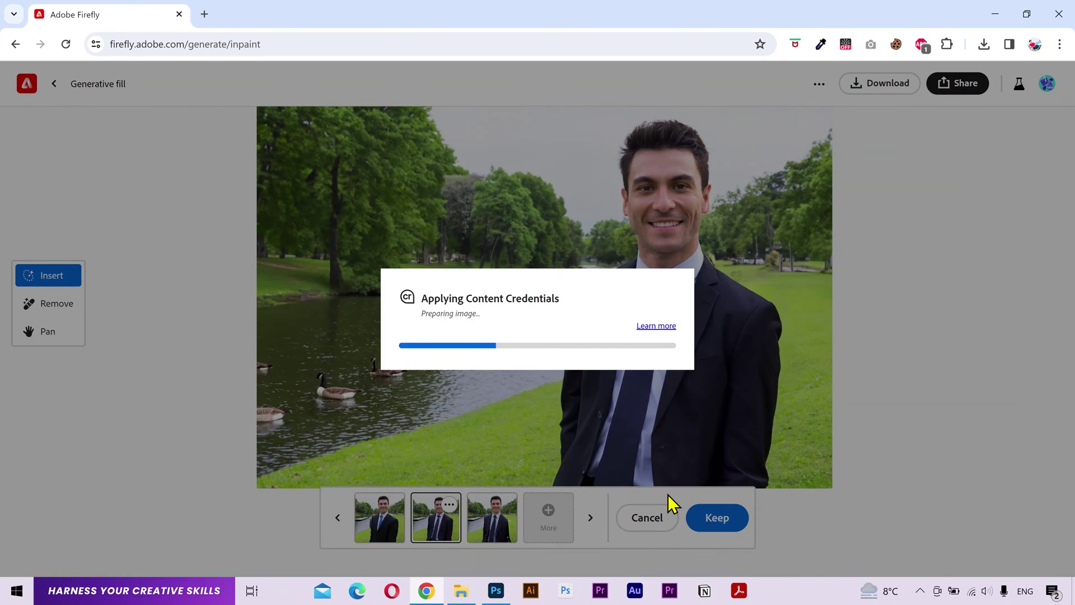
Compare the suit variations, previewing the third and then the second option.
{"action": "left_click", "coordinate": [551, 523]}
{"action": "double_click", "coordinate": [458, 532]}
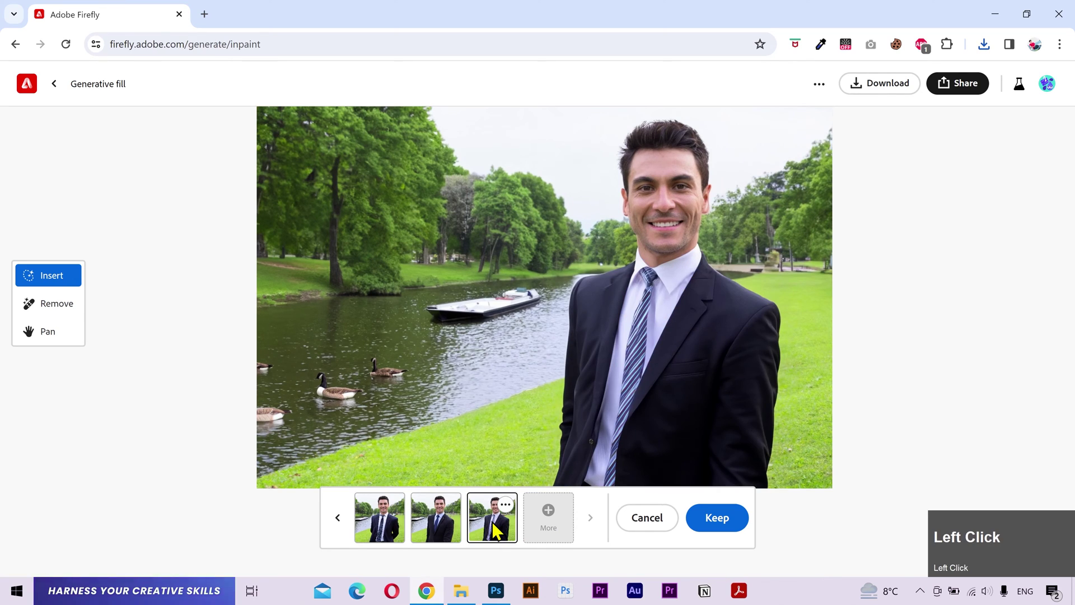
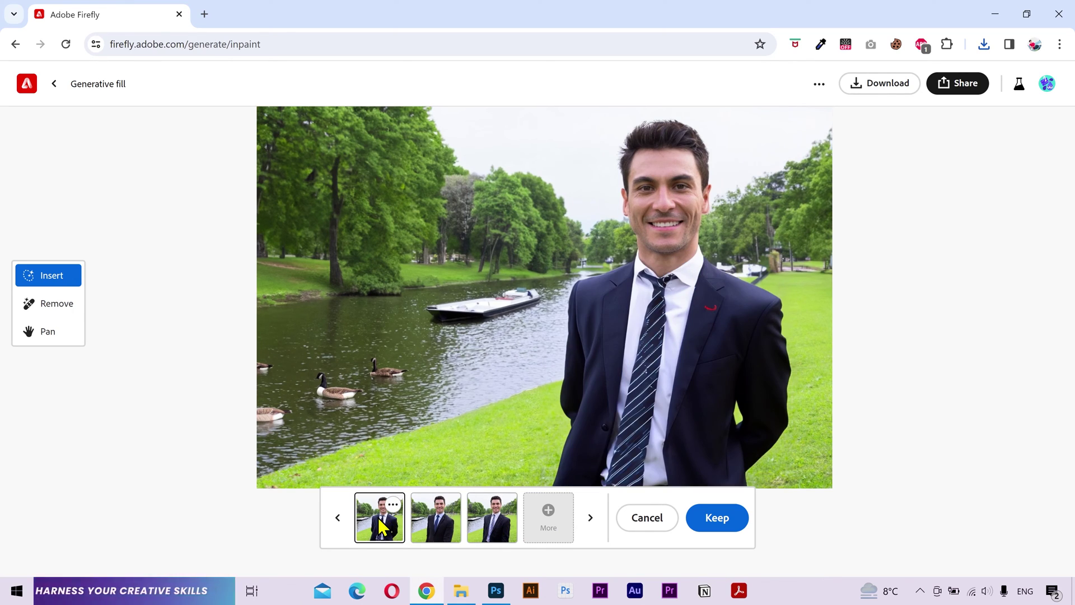
{"action": "double_click", "coordinate": [348, 530]}
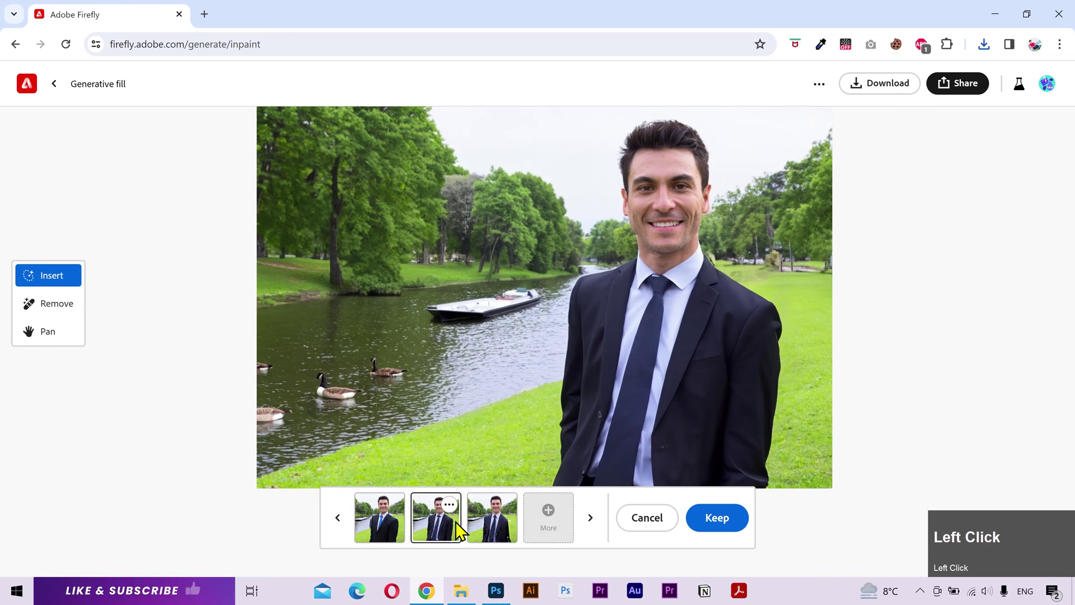
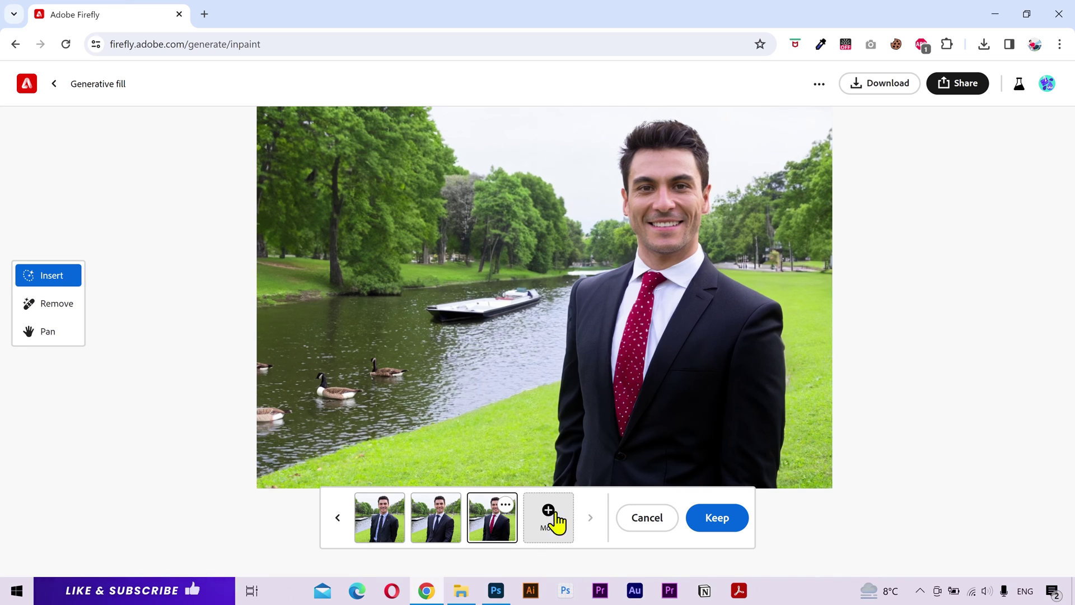
Generate more suit variations, return to the red-tie suit and download it with Content Credentials.
{"action": "left_click", "coordinate": [568, 523]}
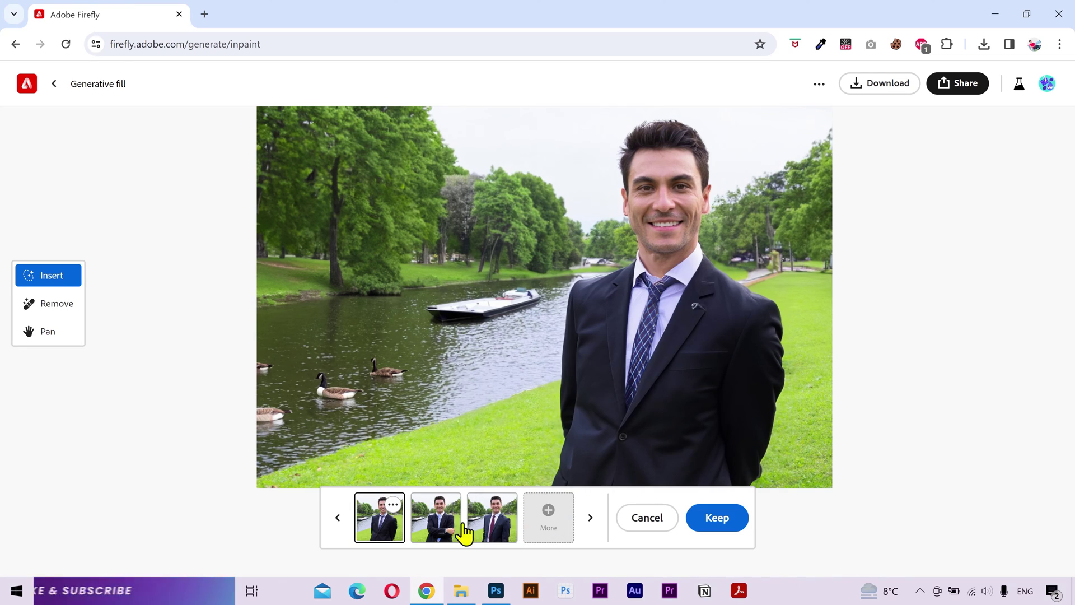
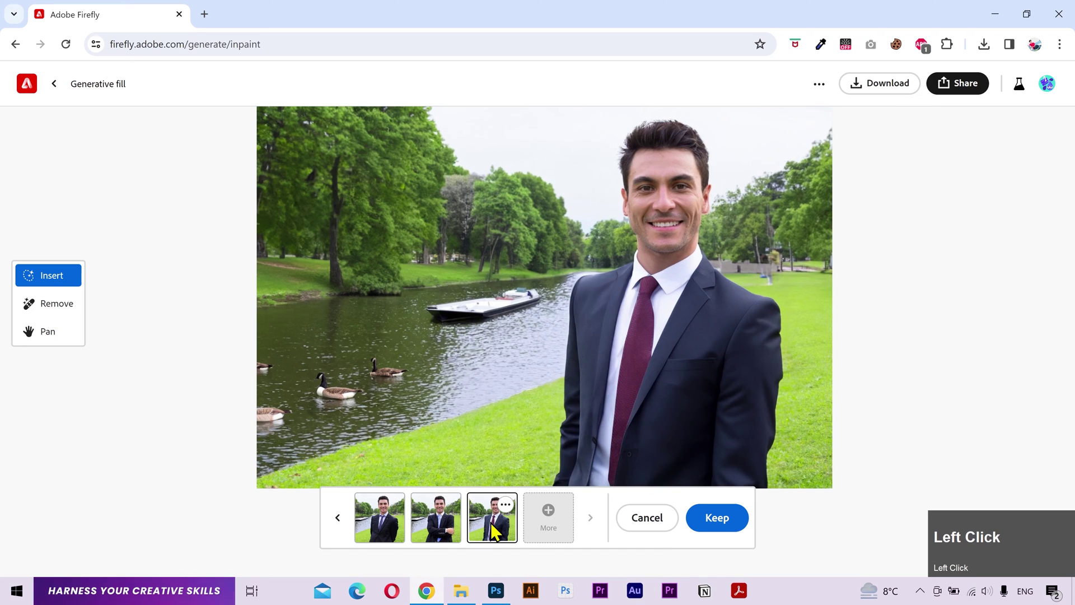
{"action": "double_click", "coordinate": [349, 535]}
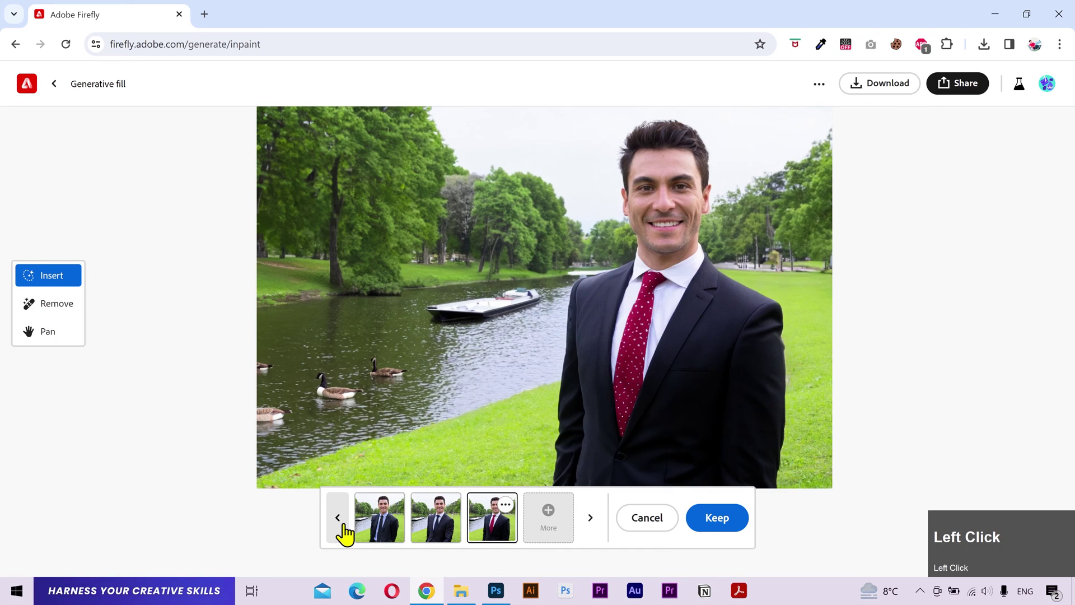
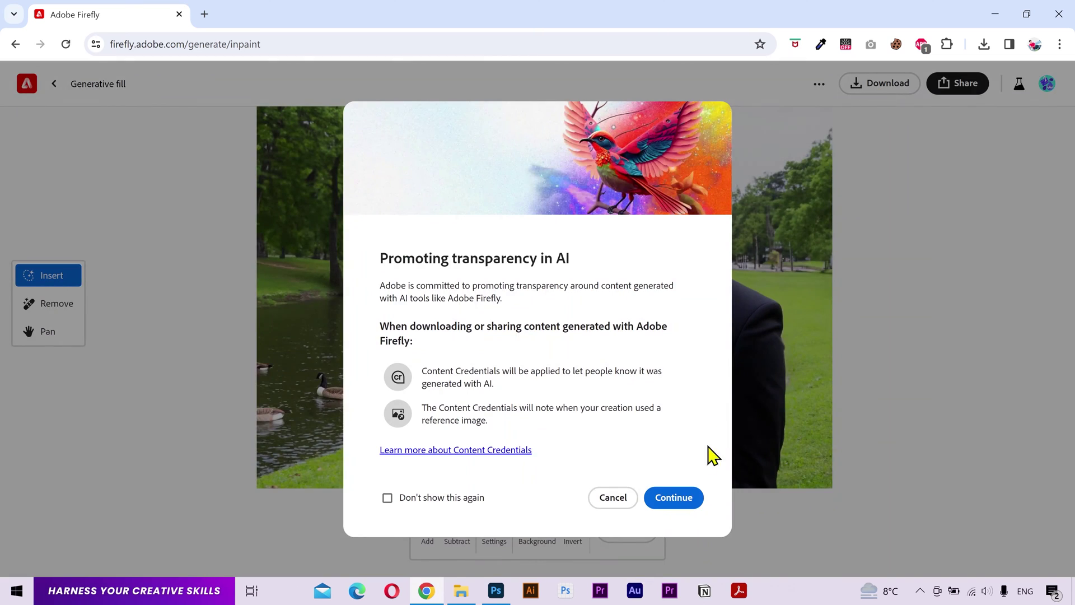
{"action": "left_click", "coordinate": [687, 501]}
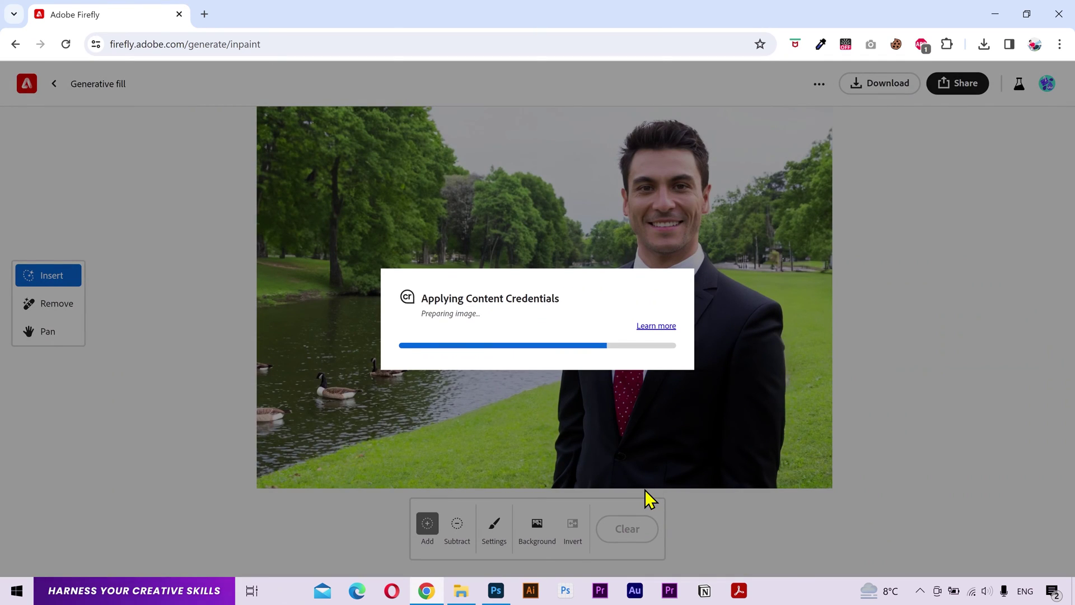